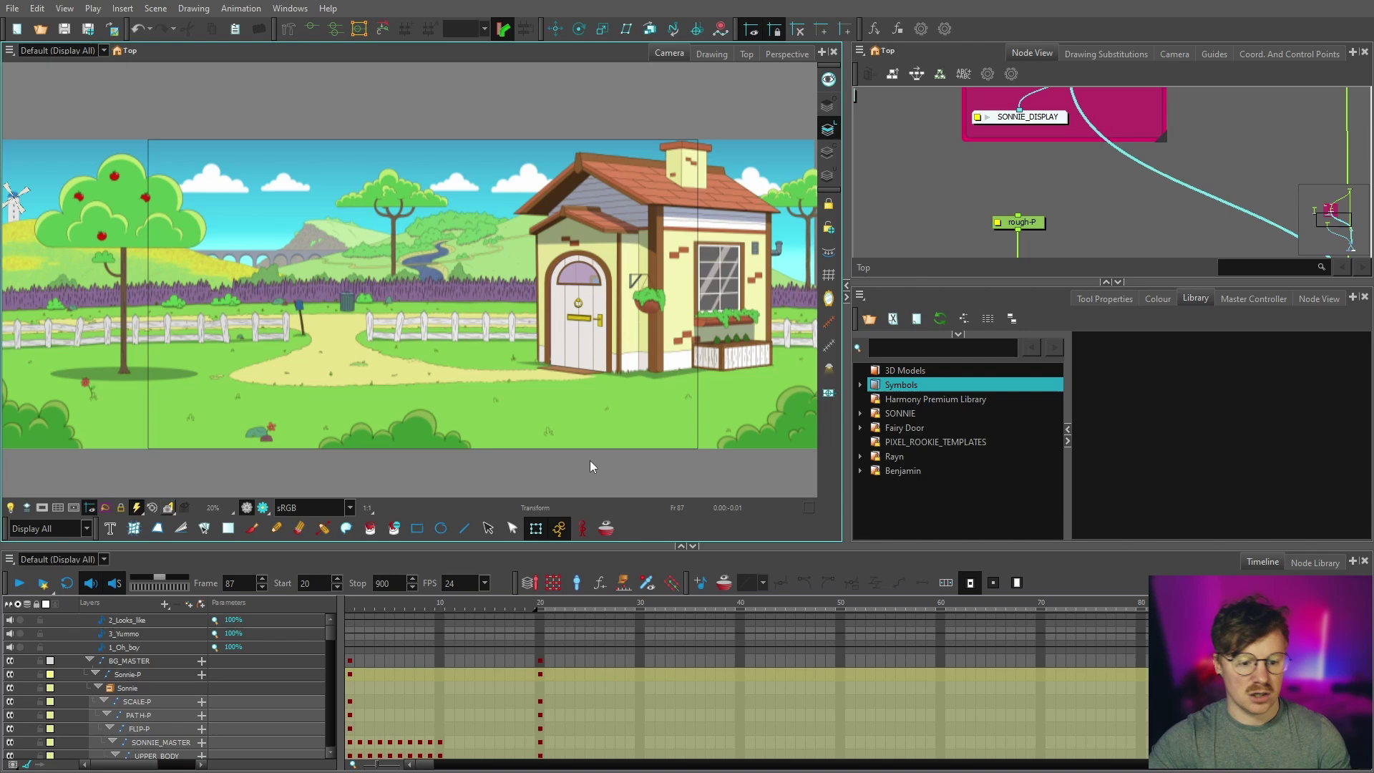
# Step: Scroll the Node View so the Write and Display nodes below the Composite come into view
pyautogui.scroll(3)
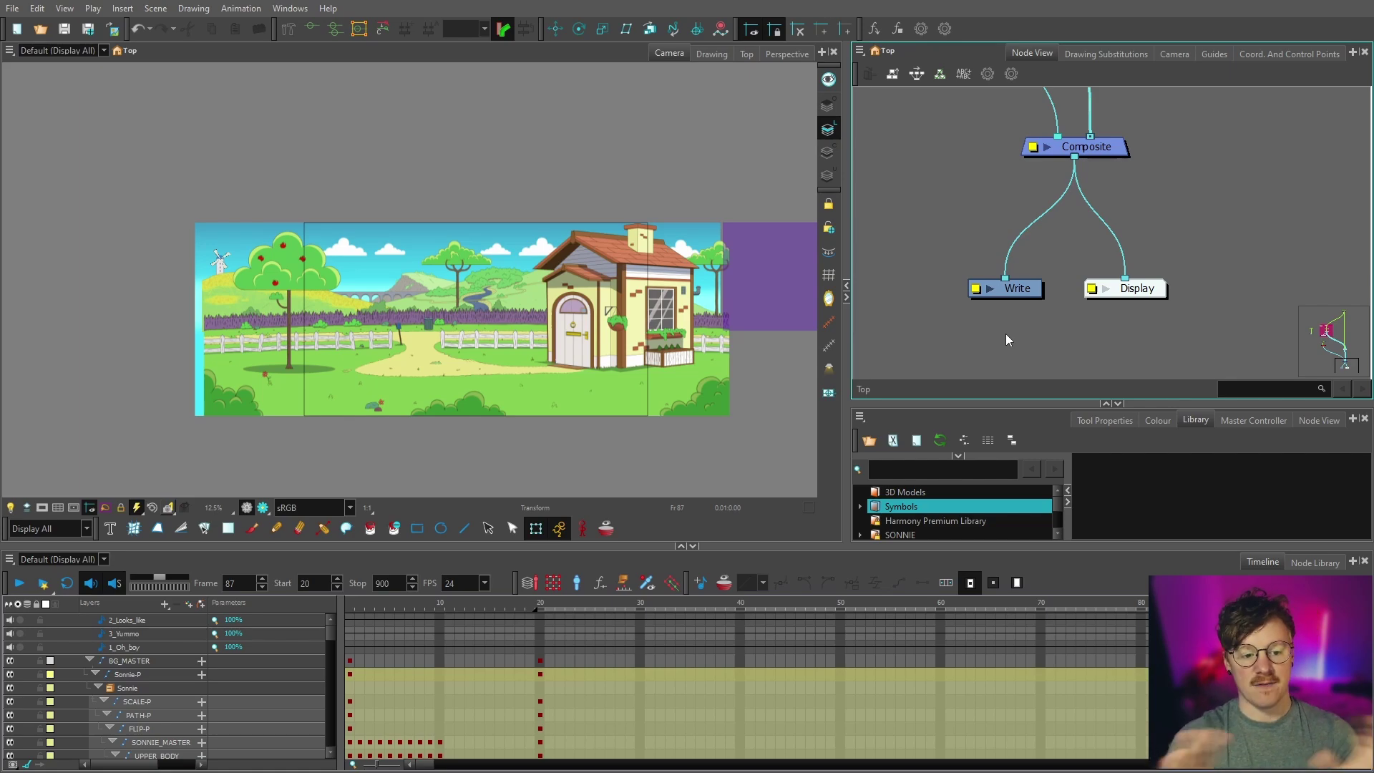
pyautogui.click(995, 339)
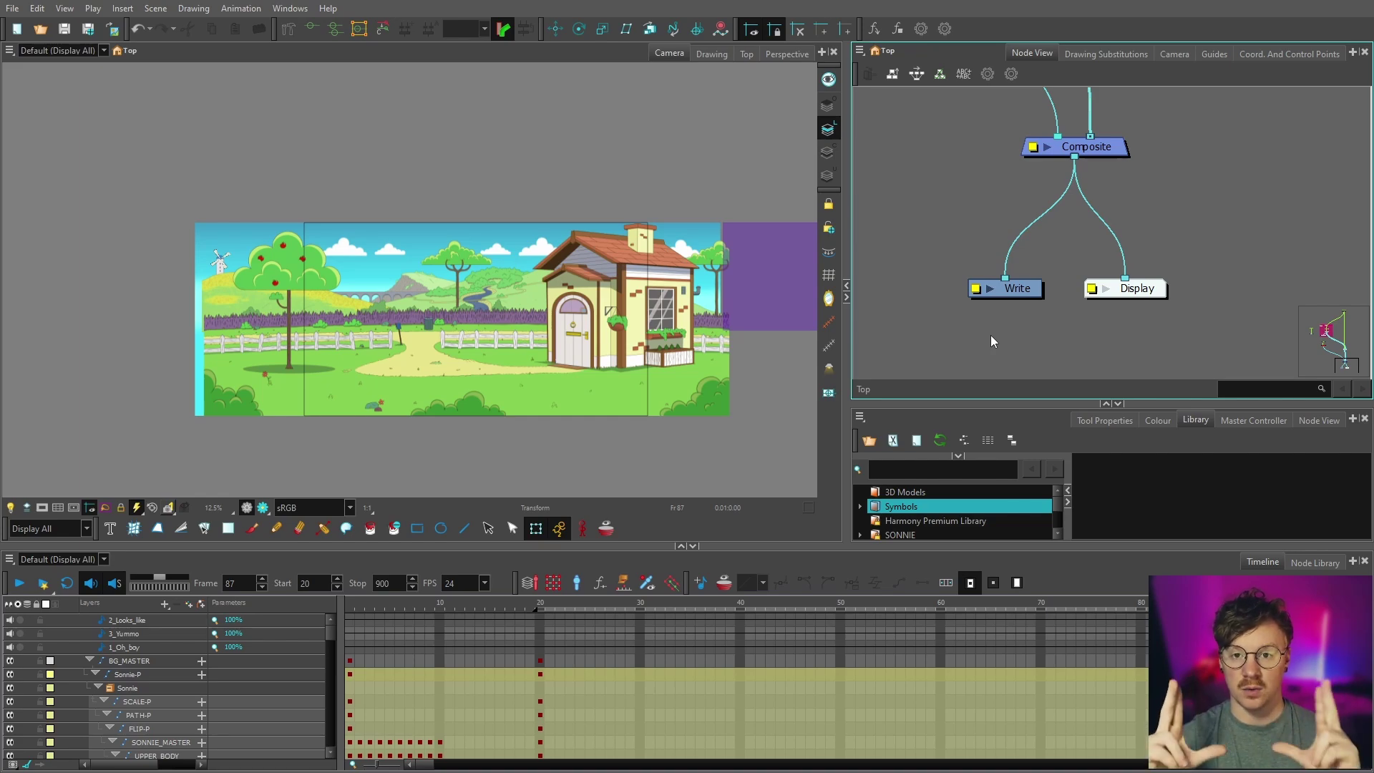
pyautogui.click(982, 331)
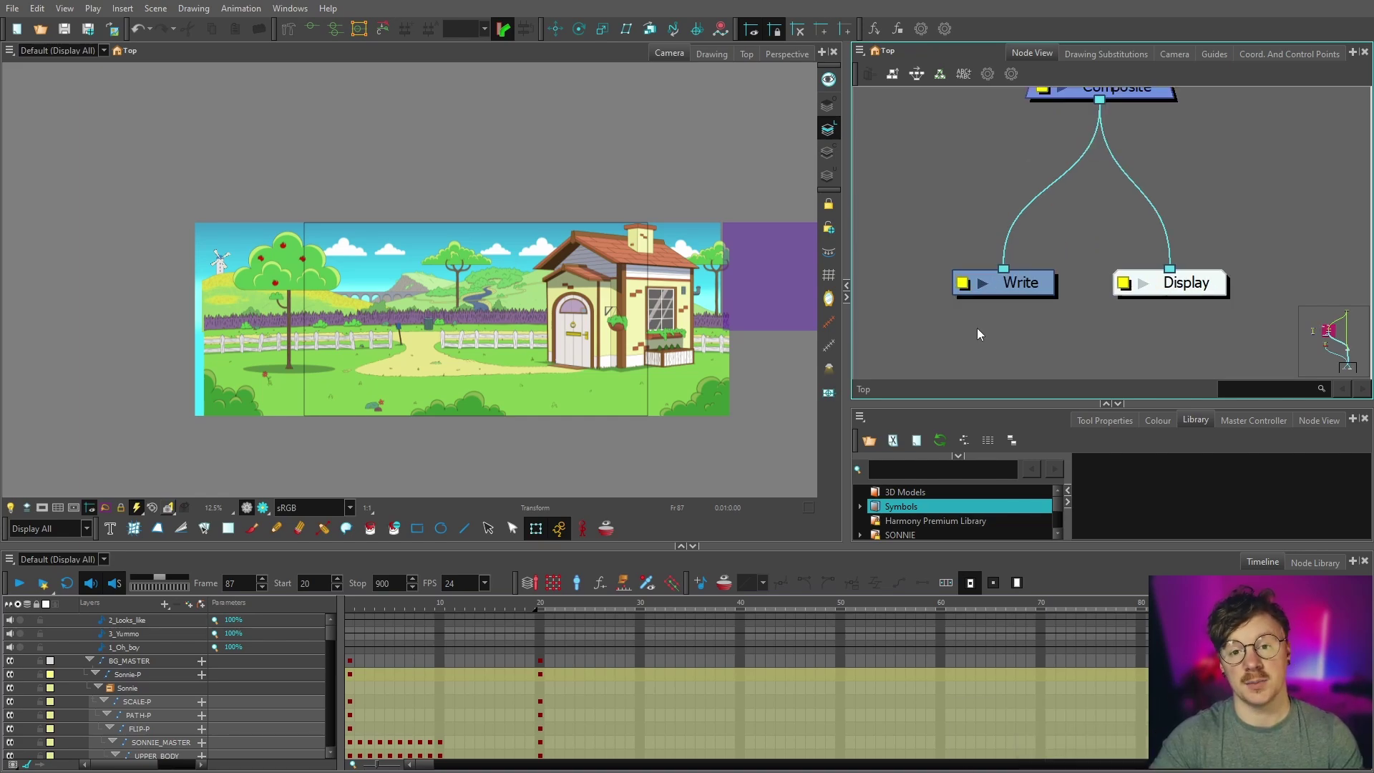
pyautogui.click(968, 280)
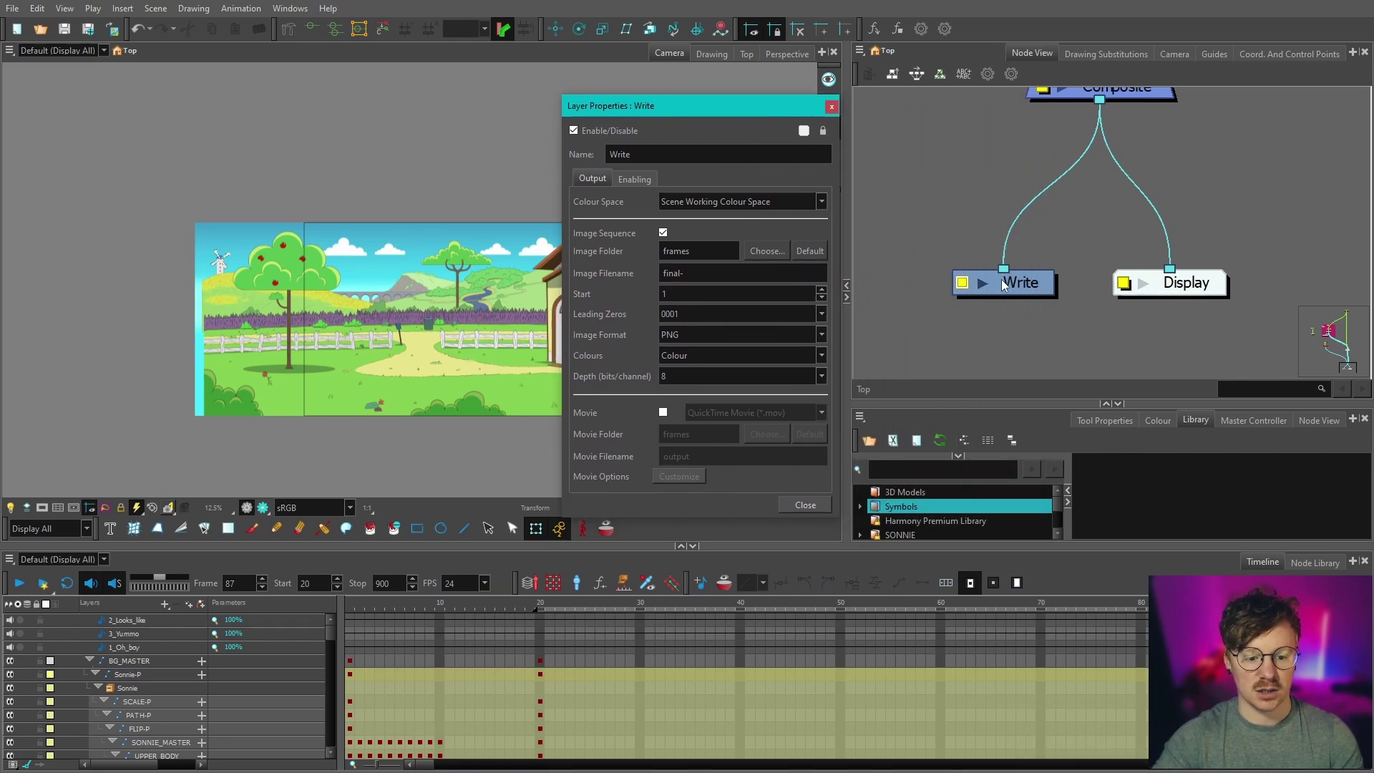
pyautogui.click(668, 236)
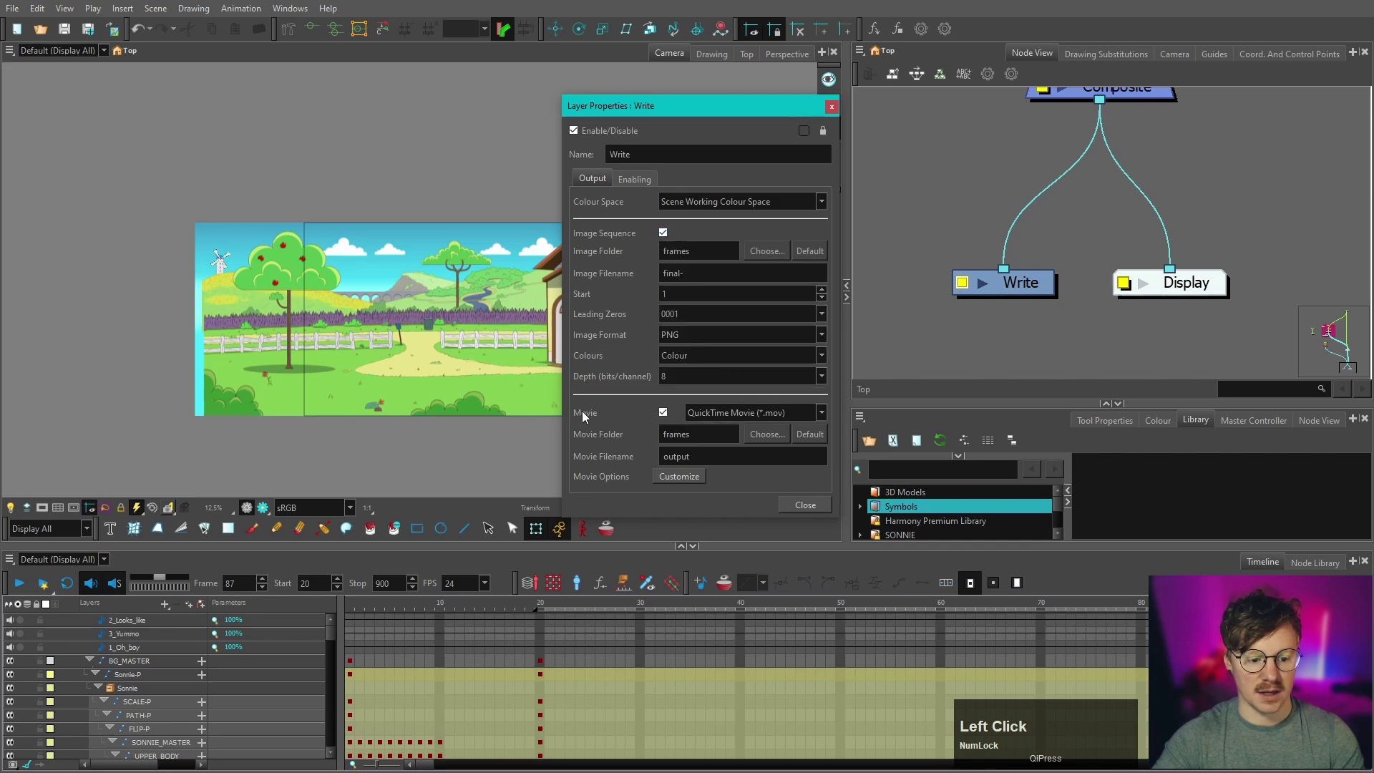
pyautogui.click(661, 414)
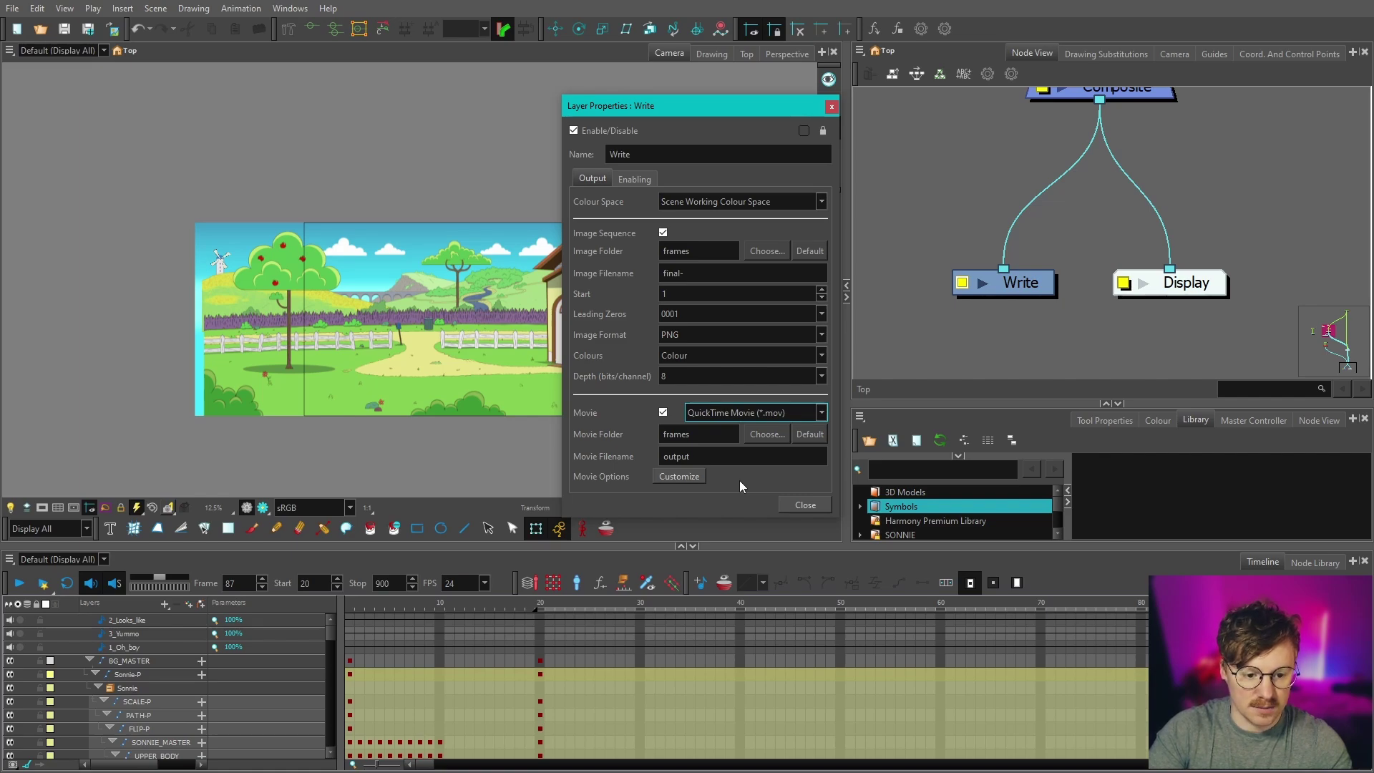
# Step: Keep movie output off and colour PNG output without alpha for the Write node
pyautogui.click(667, 417)
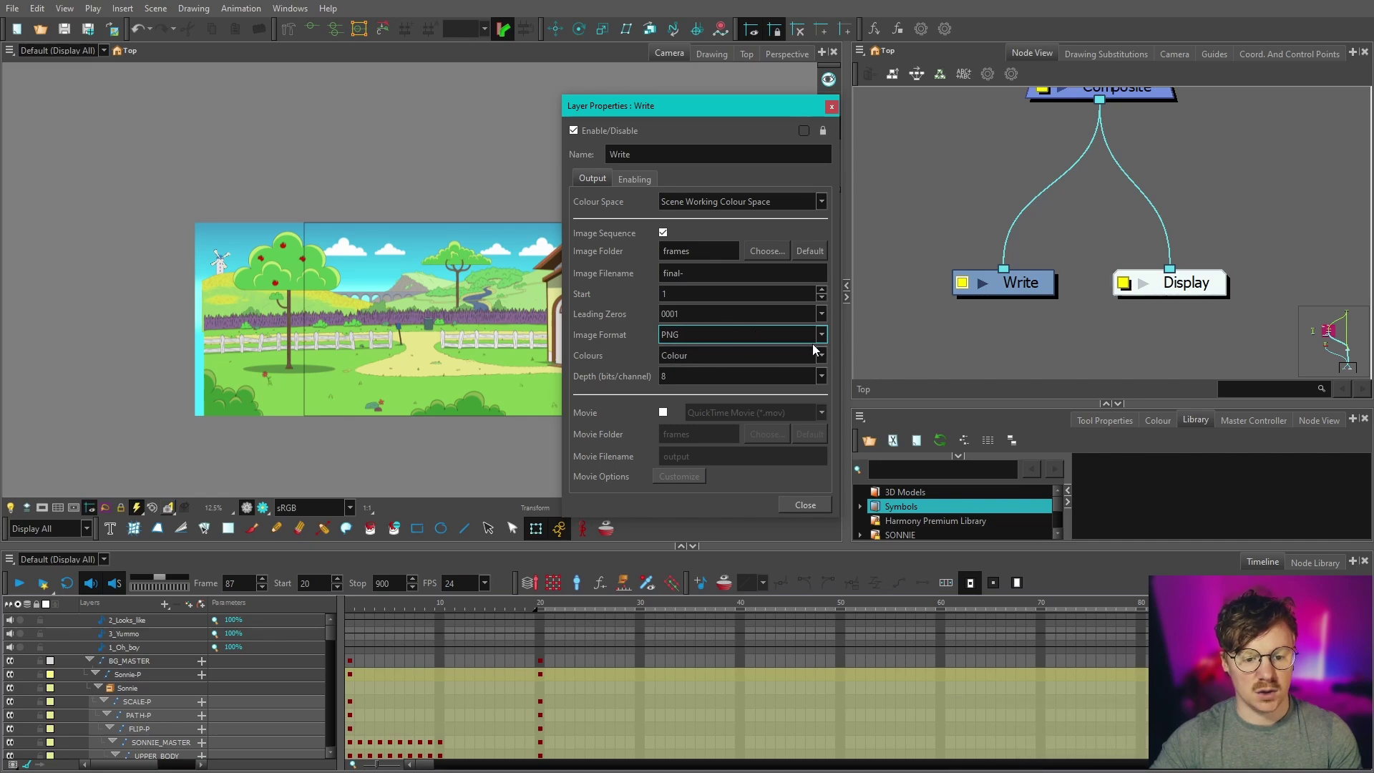
pyautogui.click(826, 359)
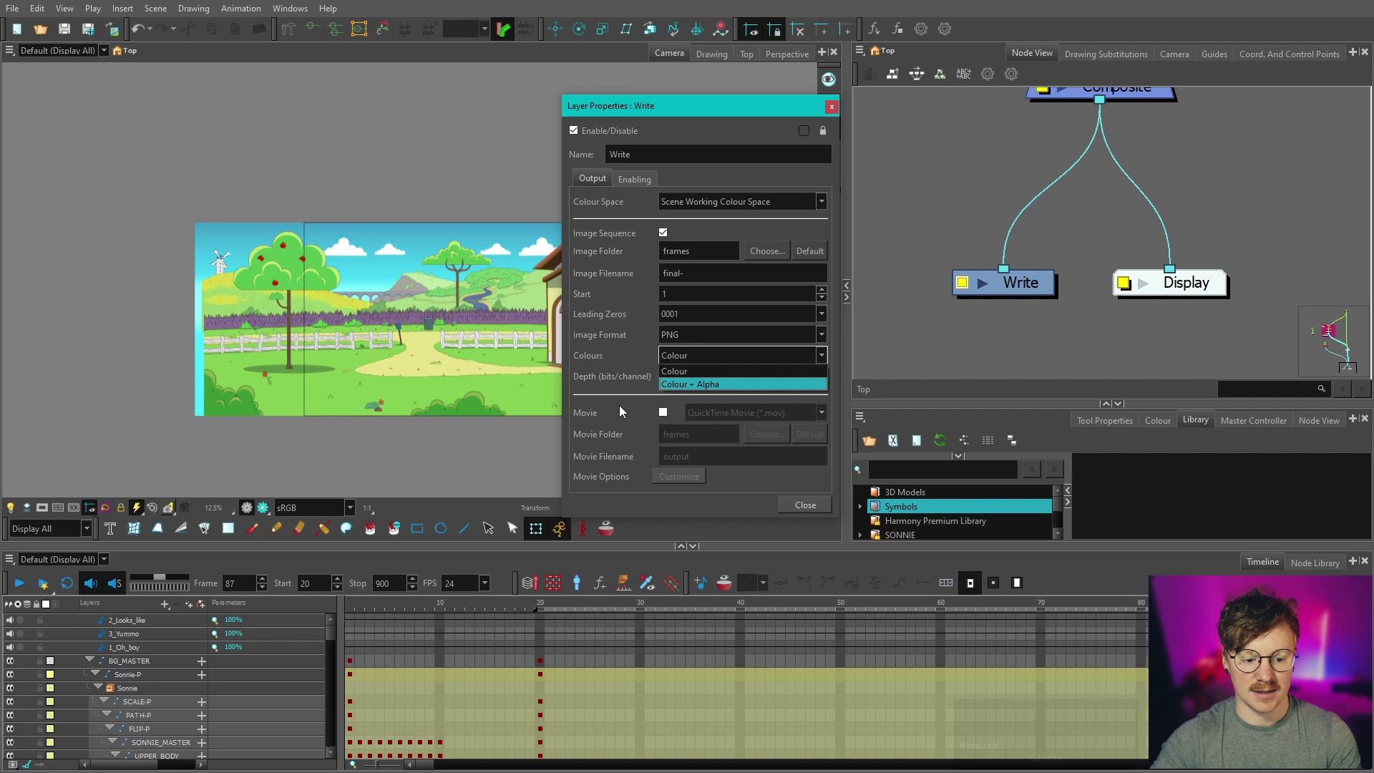
pyautogui.click(625, 409)
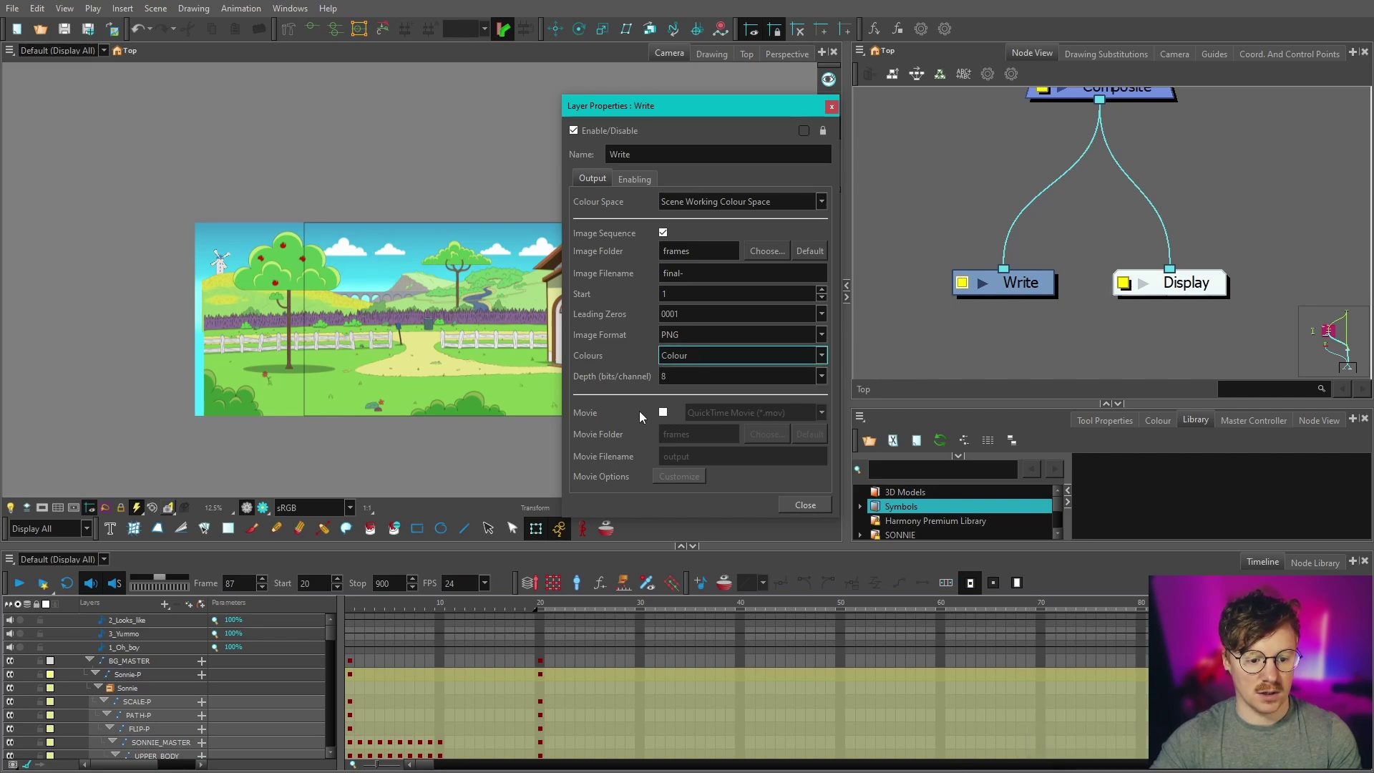
# Step: Browse the frames output folder up to the Example project, leave it unchanged and close the settings
pyautogui.click(640, 412)
pyautogui.click(777, 255)
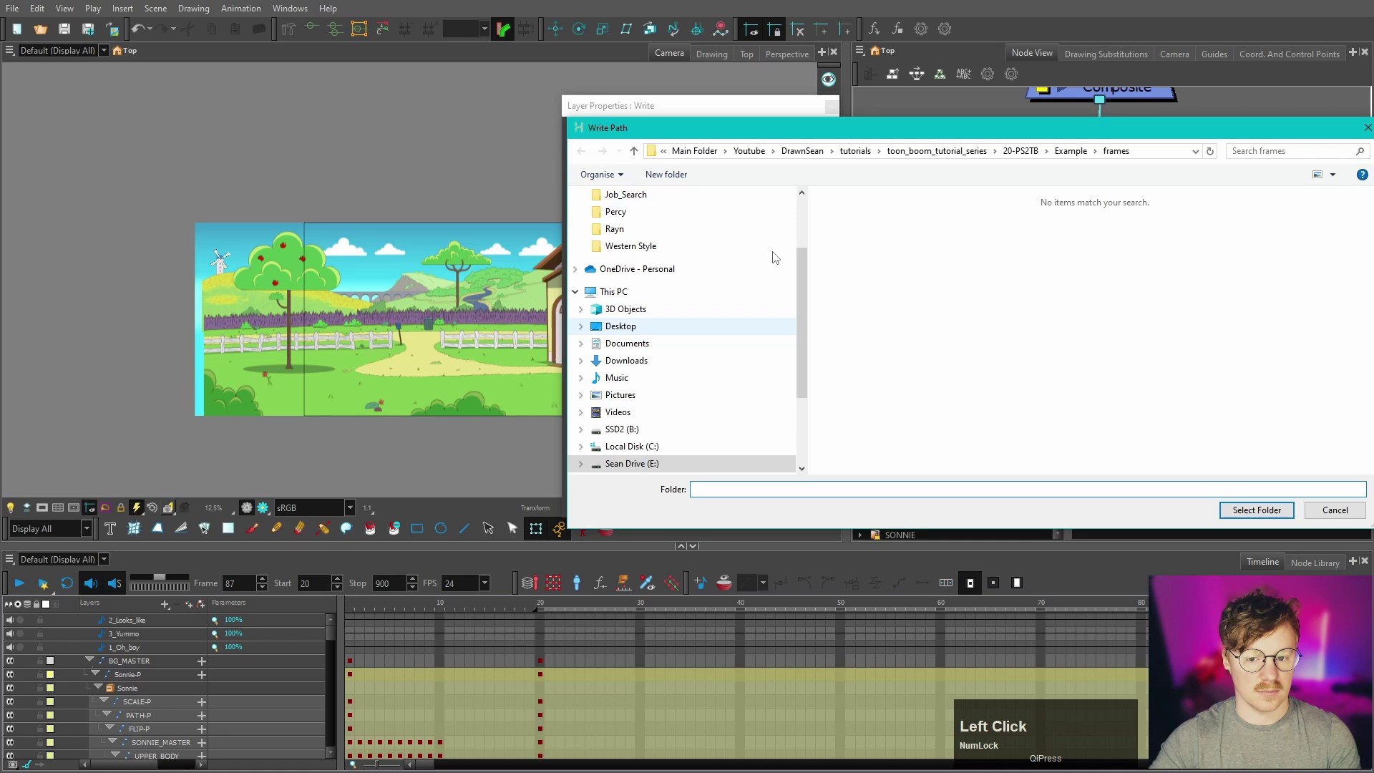
pyautogui.click(1027, 130)
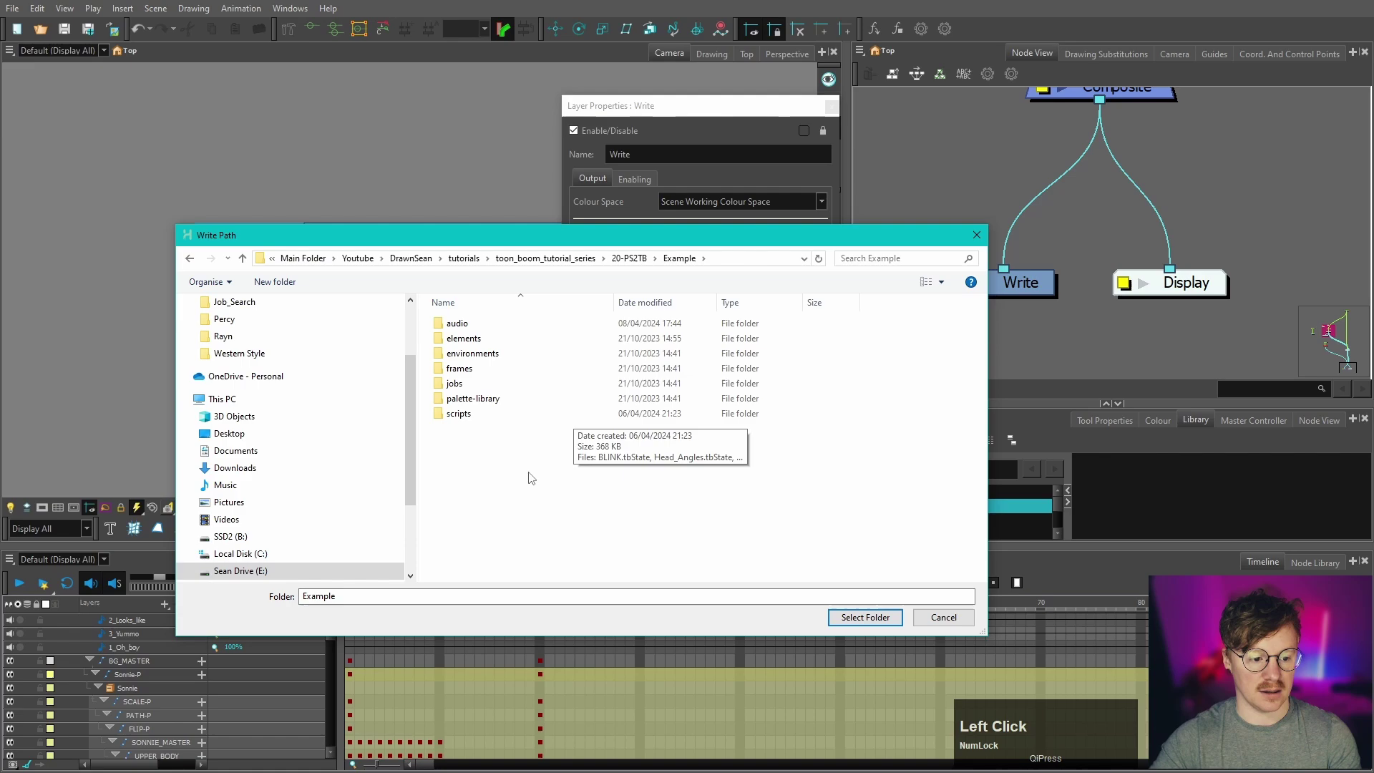
pyautogui.click(463, 372)
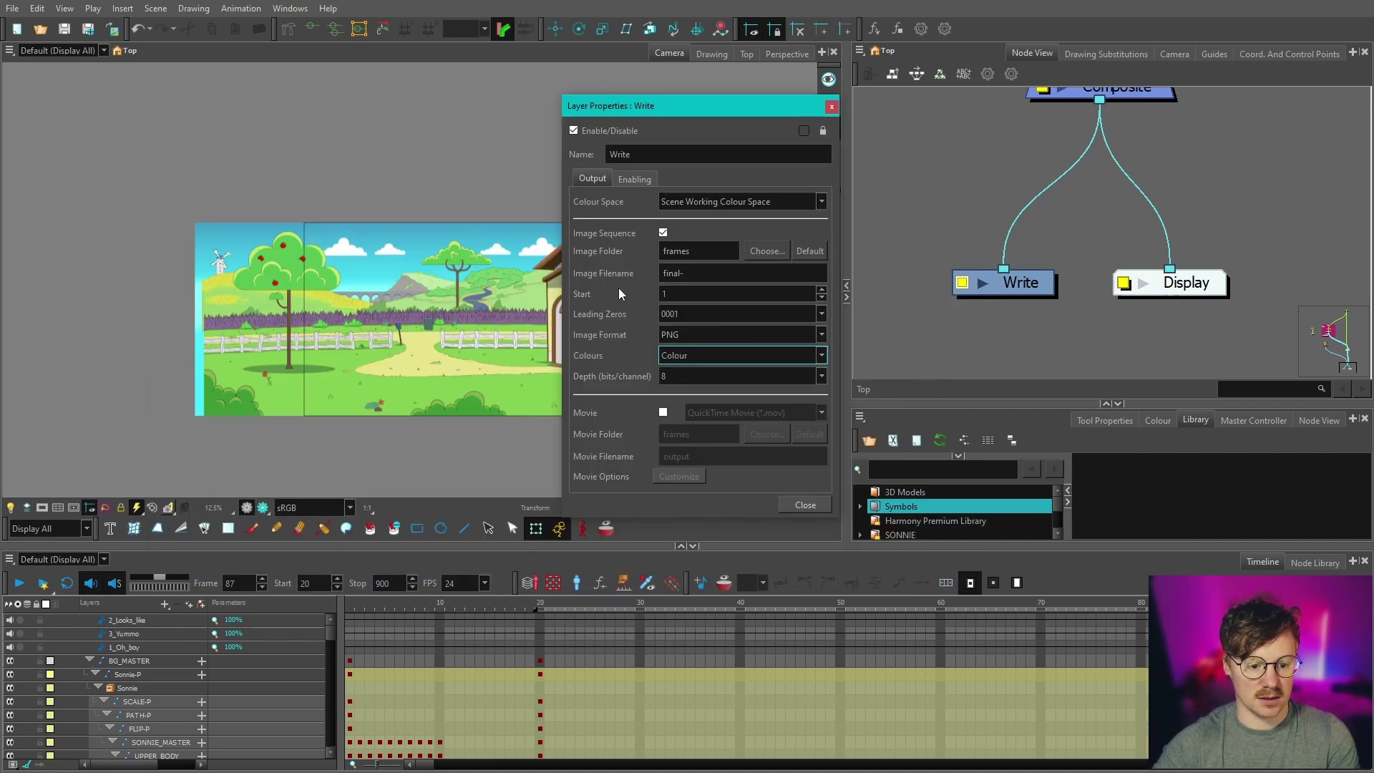
pyautogui.click(622, 291)
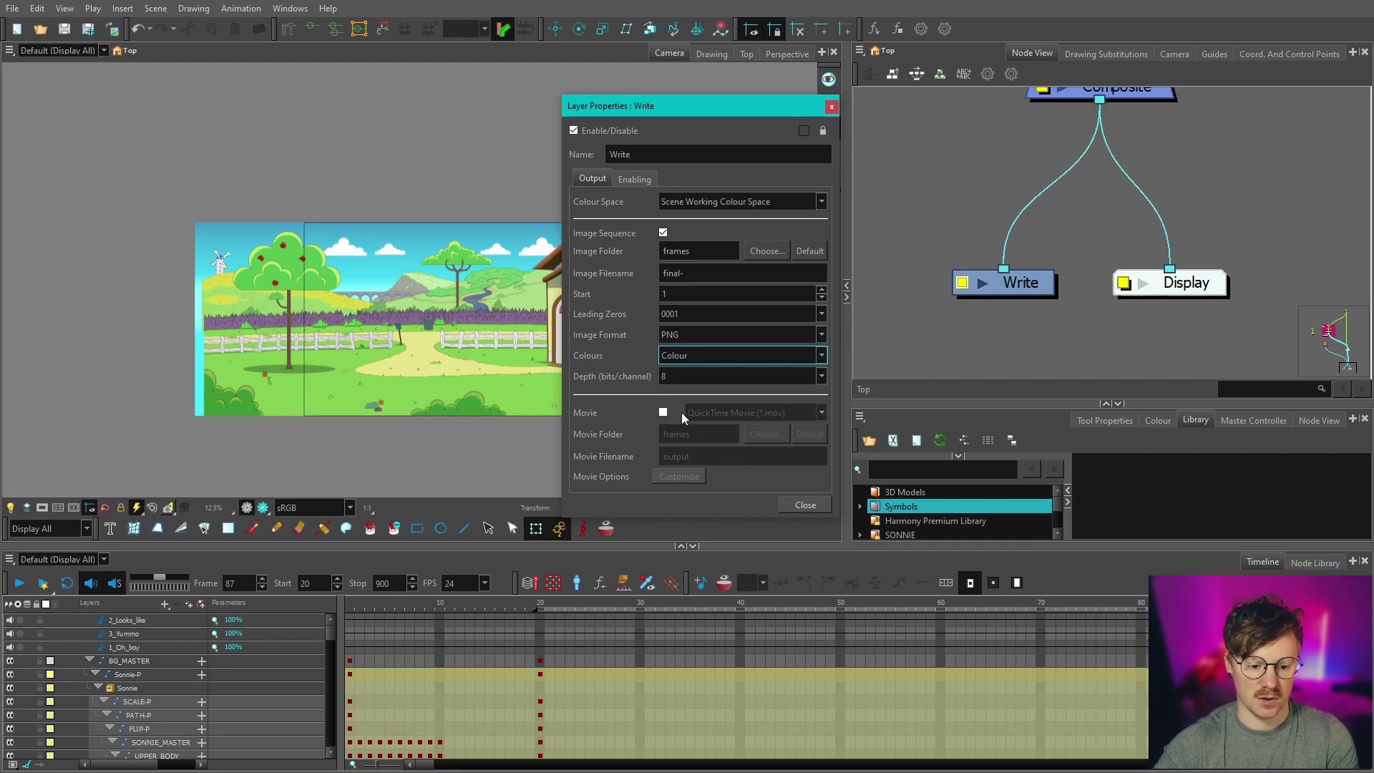
pyautogui.scroll(3)
pyautogui.click(976, 235)
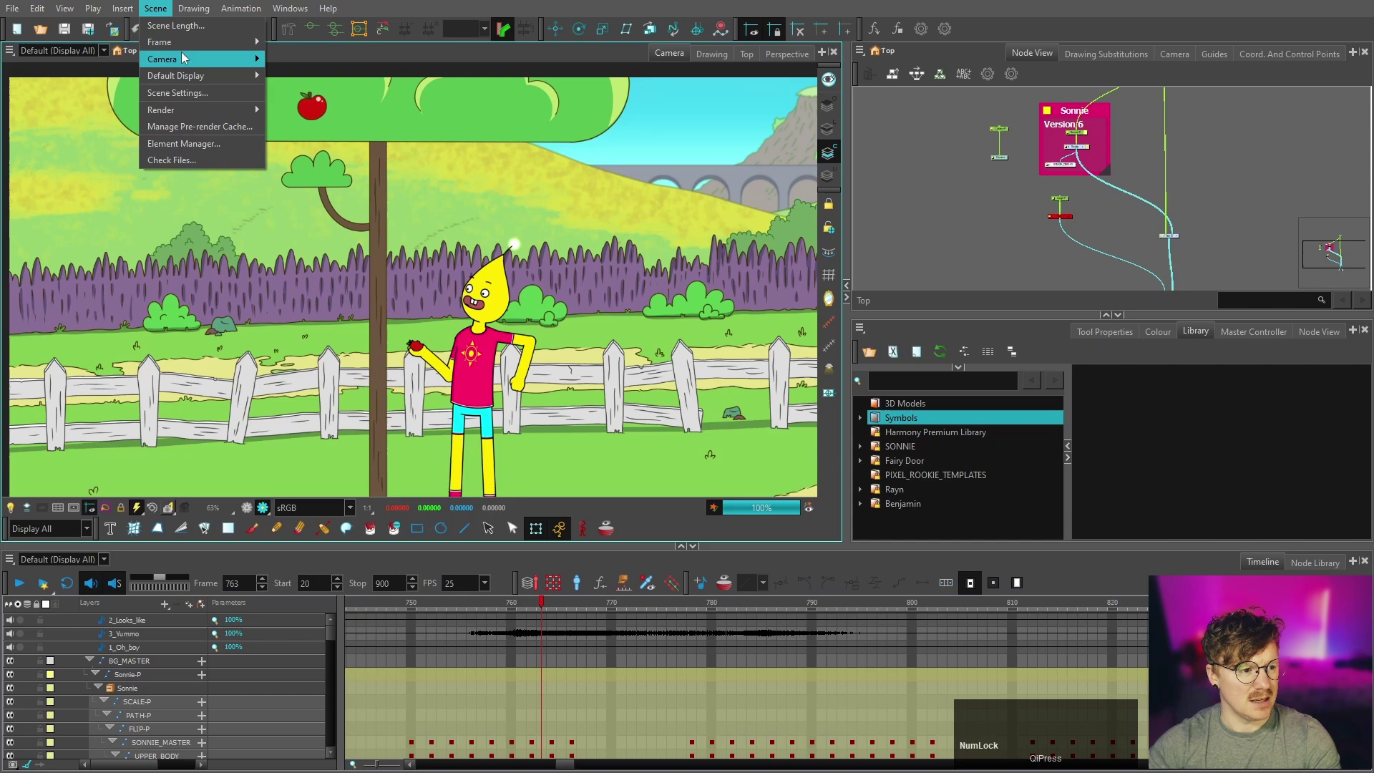
pyautogui.click(189, 100)
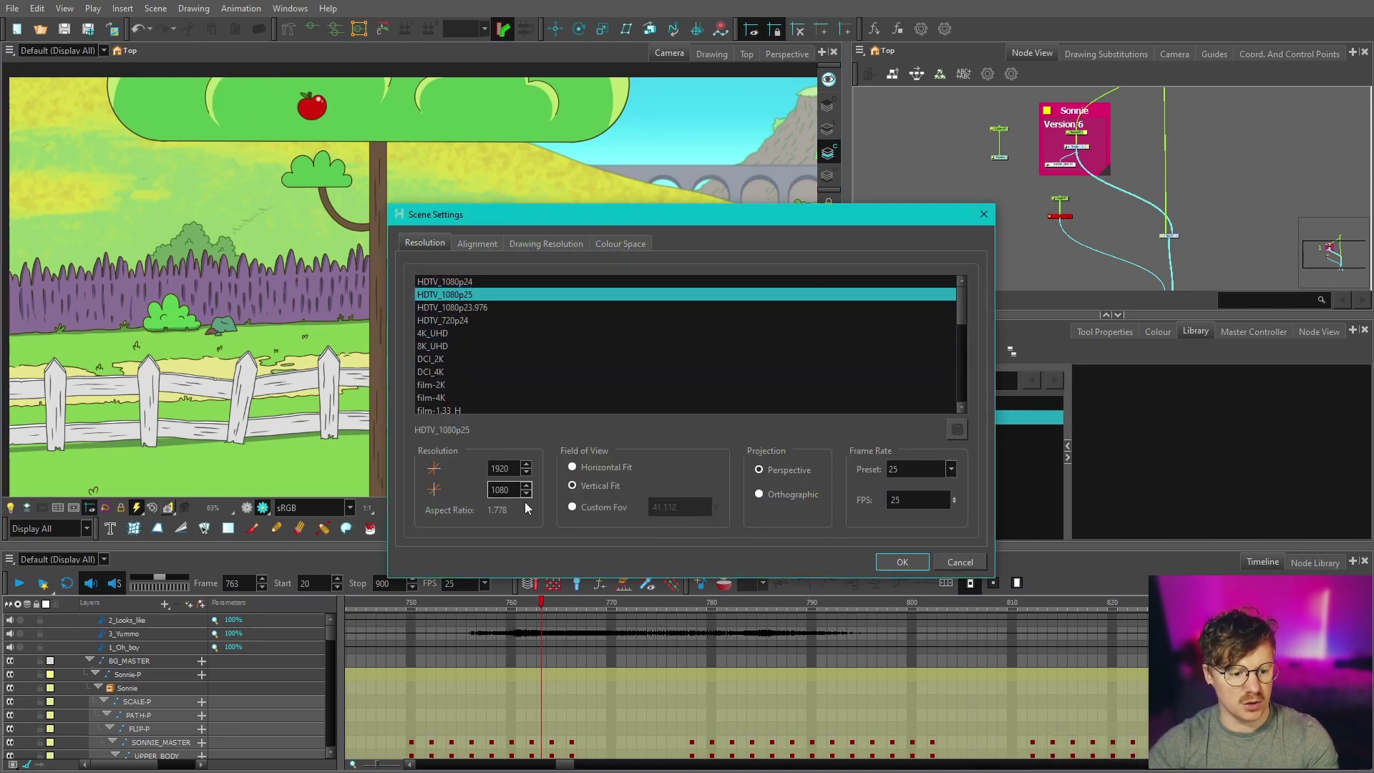
pyautogui.click(969, 566)
pyautogui.scroll(-3)
pyautogui.scroll(3)
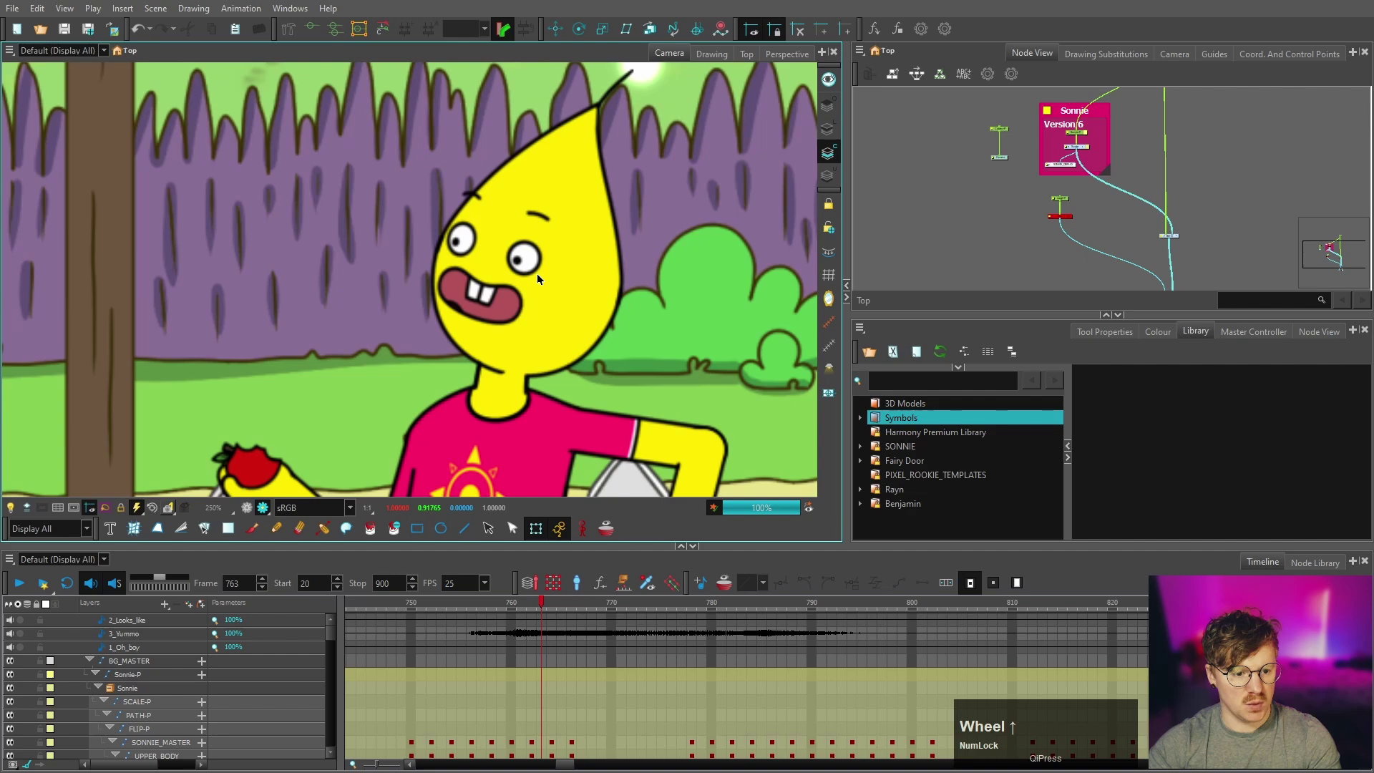
pyautogui.scroll(-3)
pyautogui.scroll(3)
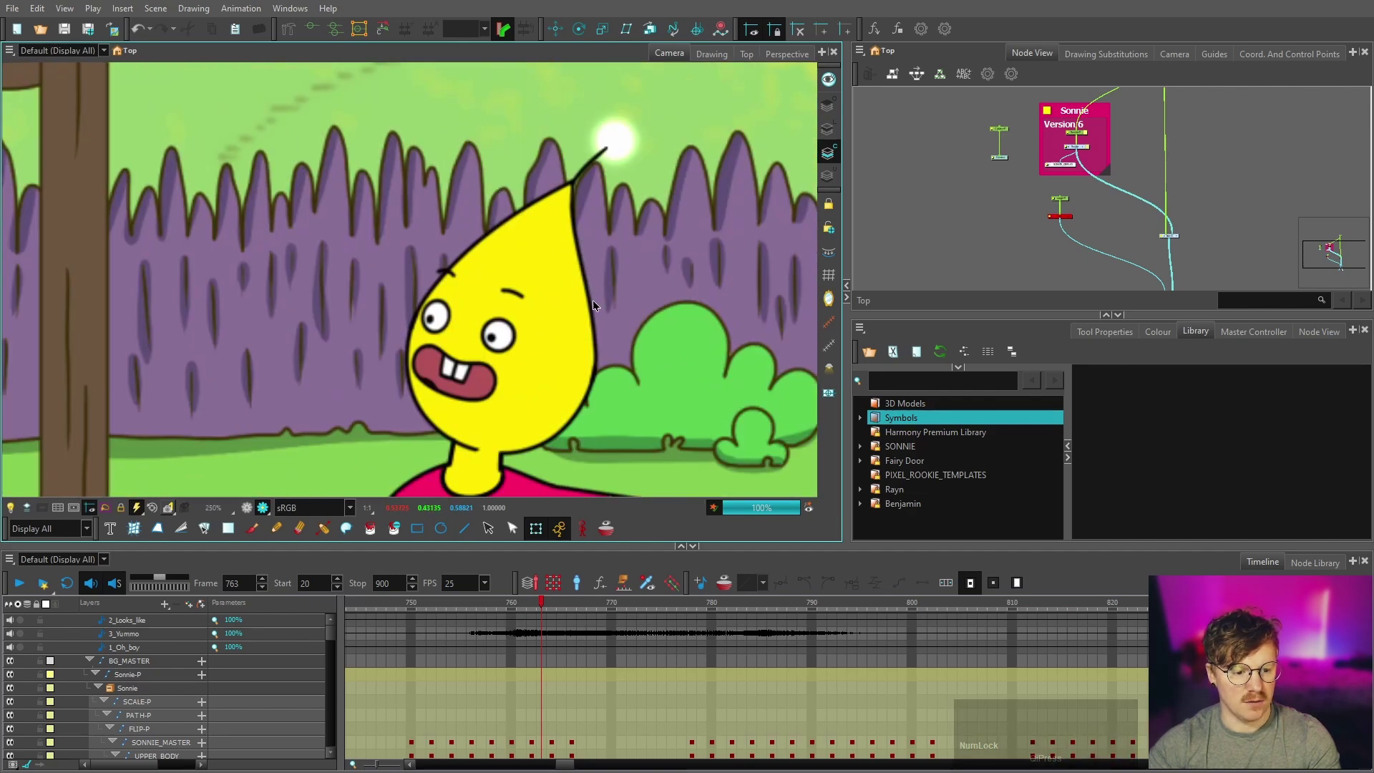
pyautogui.scroll(-3)
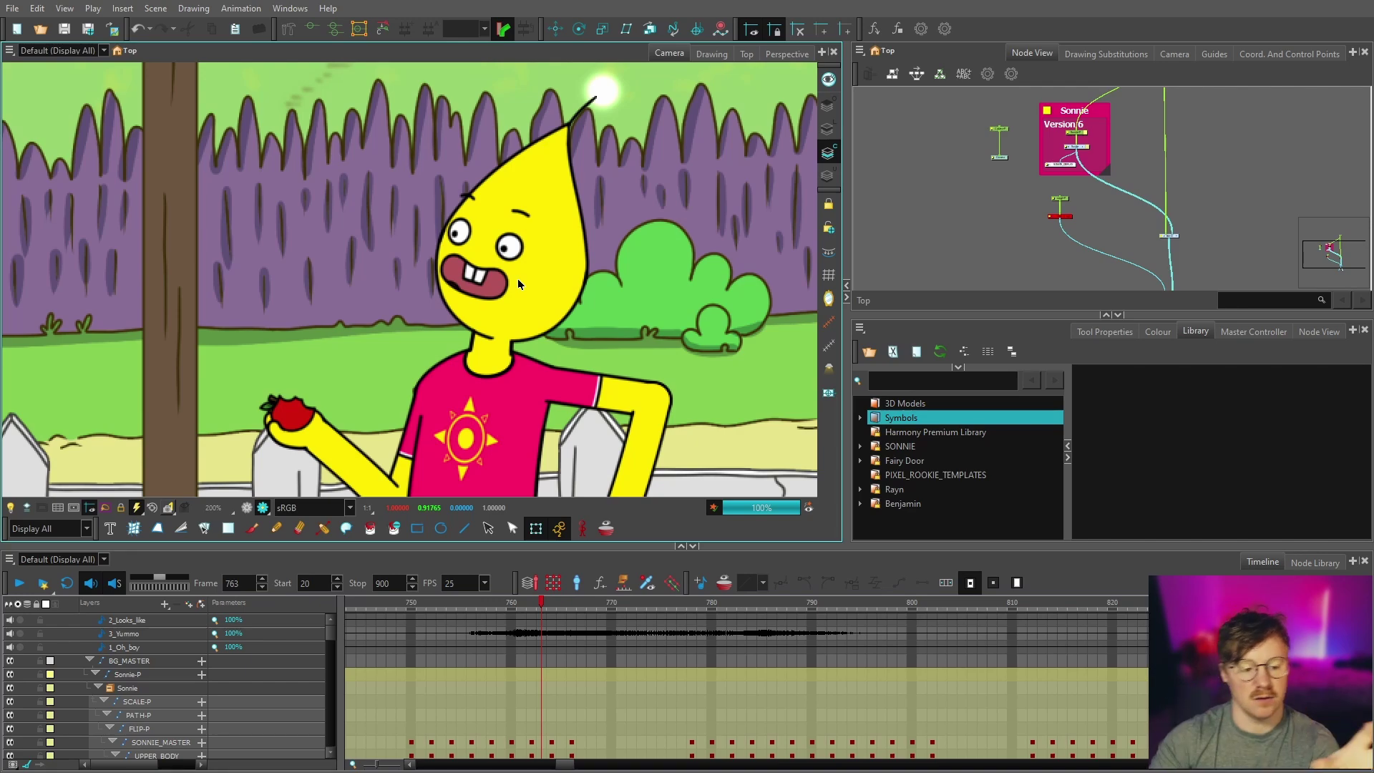
pyautogui.scroll(-3)
pyautogui.scroll(3)
pyautogui.scroll(-3)
pyautogui.scroll(3)
# Step: Select the character's raised arm in the Camera view and jump to its drawing via selection shortcuts
pyautogui.click(614, 348)
pyautogui.press('b')
pyautogui.press('b')
pyautogui.press('b')
pyautogui.press('o')
pyautogui.click(1131, 192)
# Step: Select the arm's Cutter_53 node inside the Sonnie group and centre the network on it
pyautogui.scroll(-3)
pyautogui.click(652, 308)
pyautogui.scroll(3)
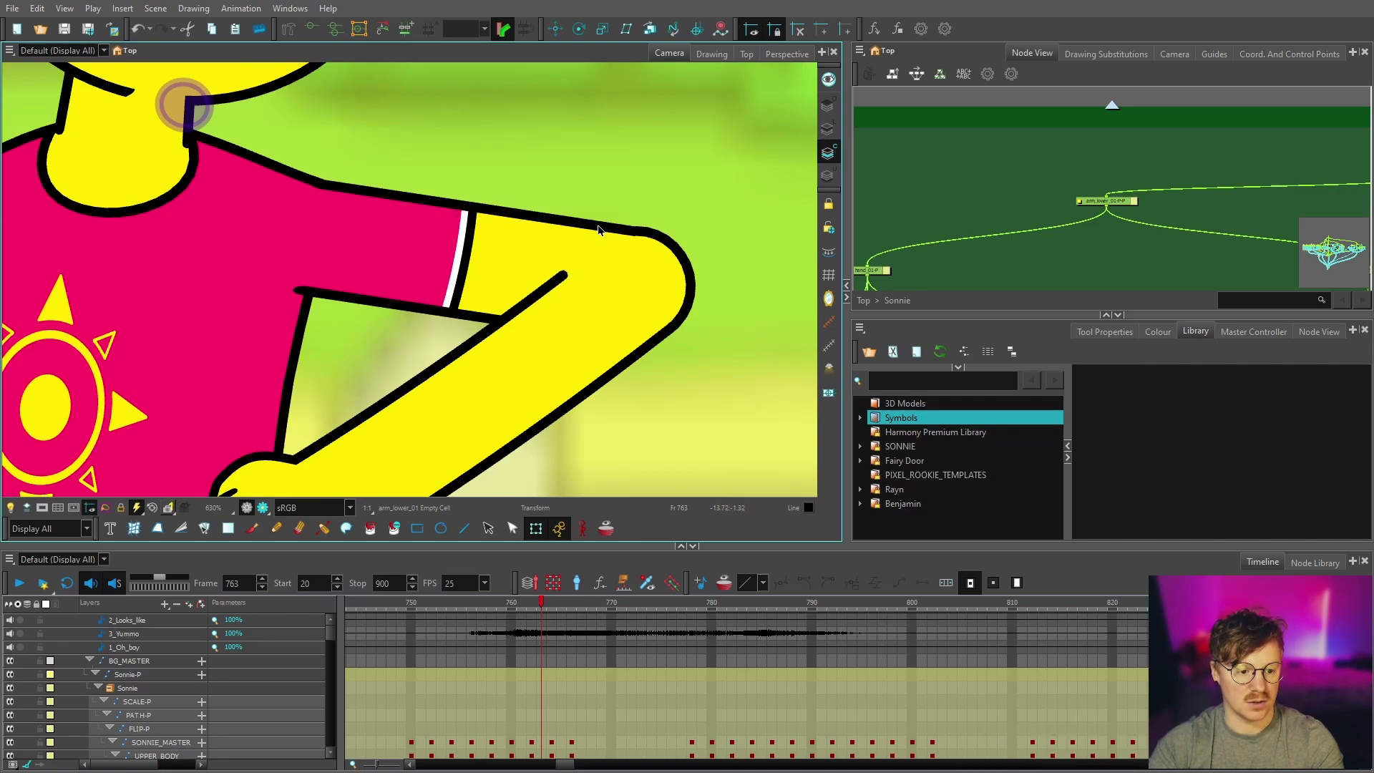
pyautogui.press('space')
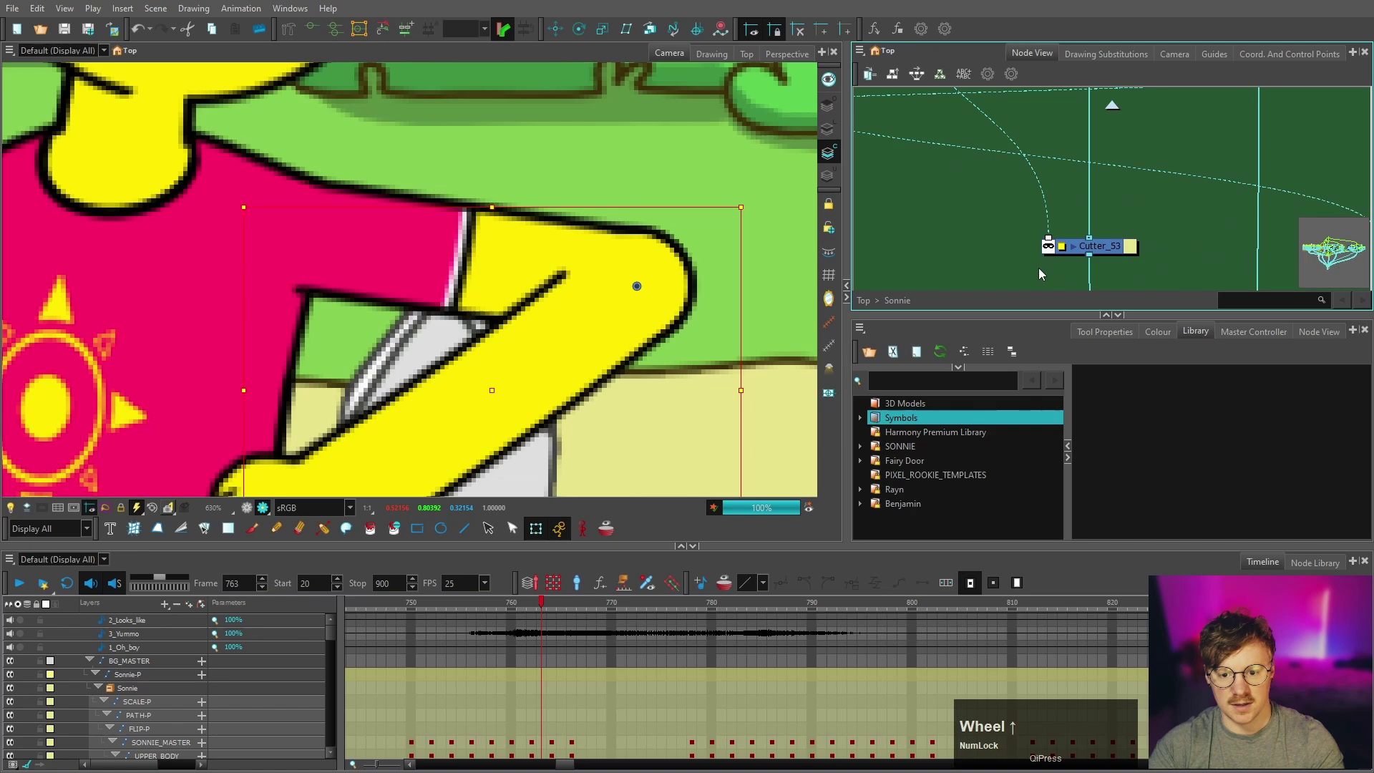
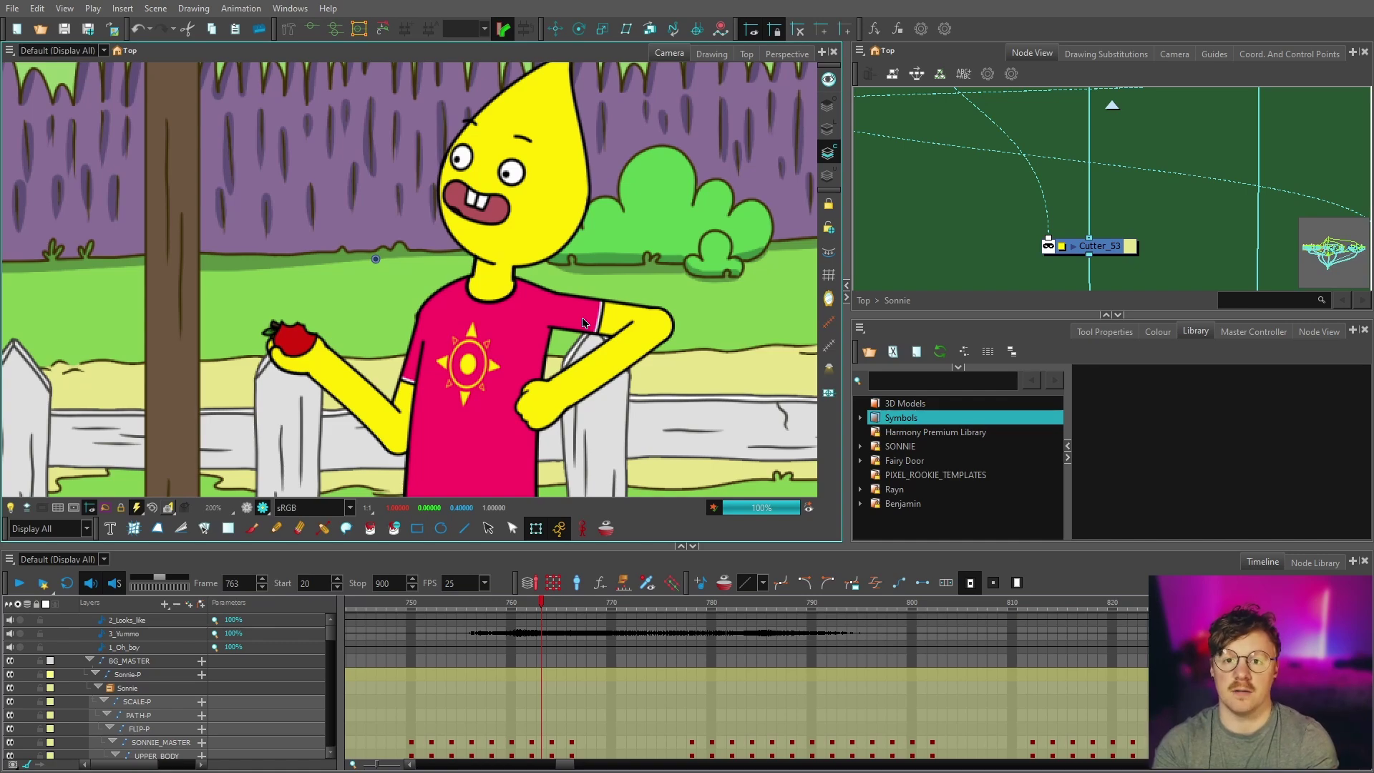
pyautogui.scroll(3)
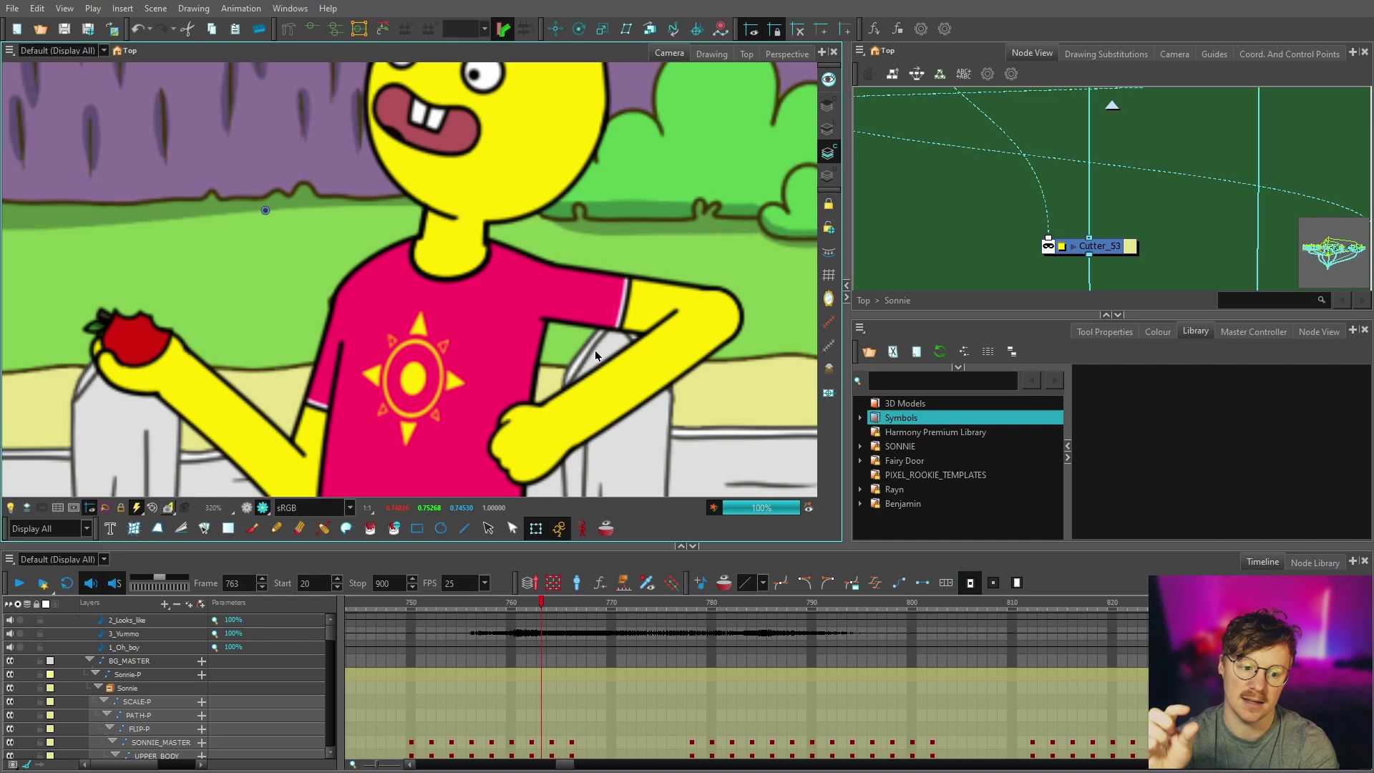
pyautogui.scroll(3)
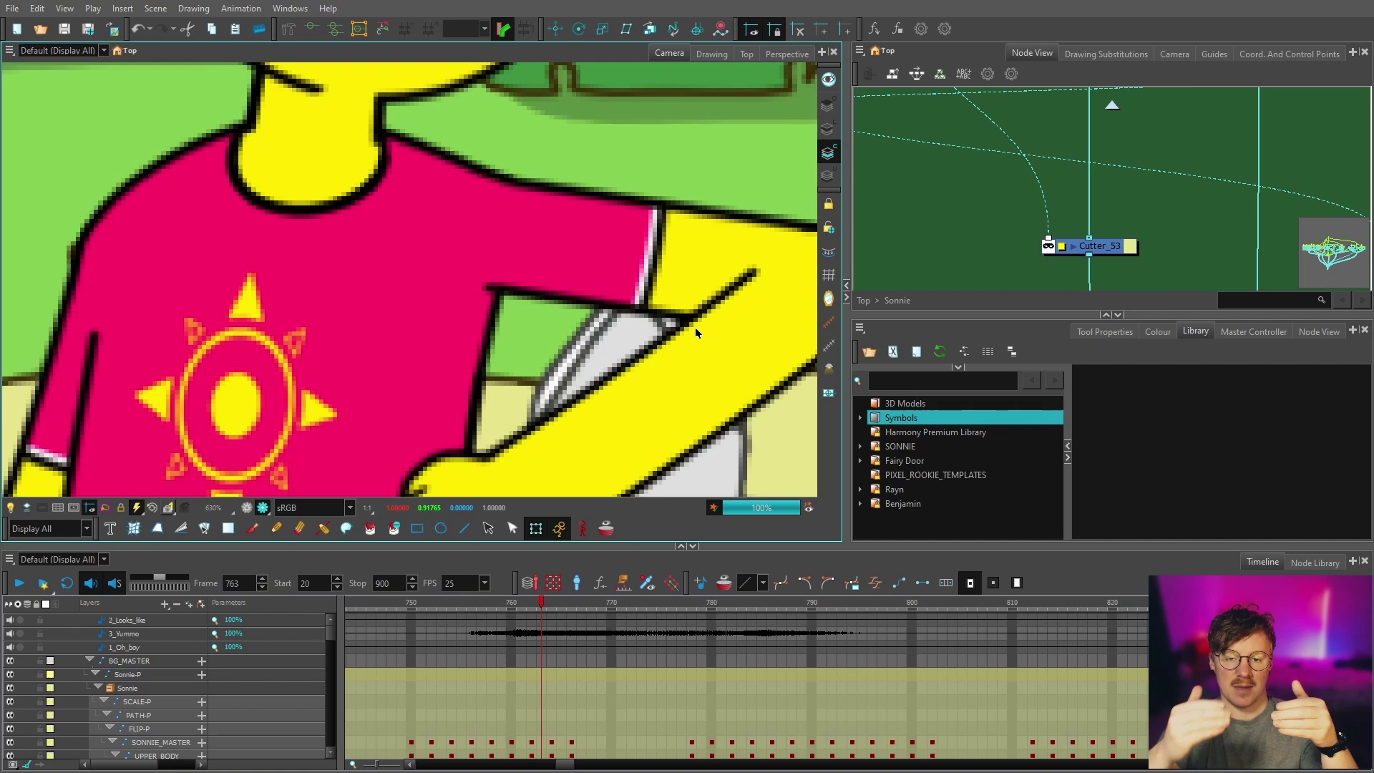
pyautogui.scroll(3)
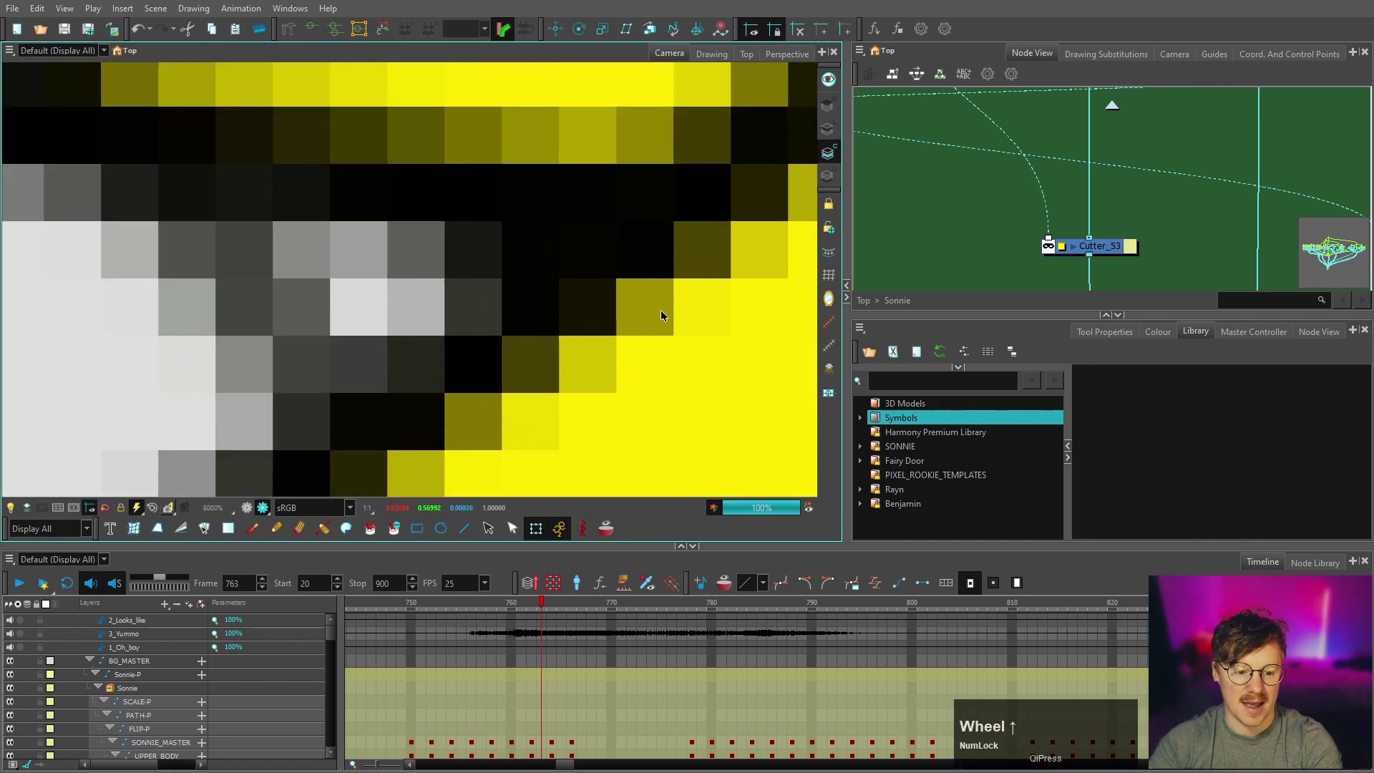
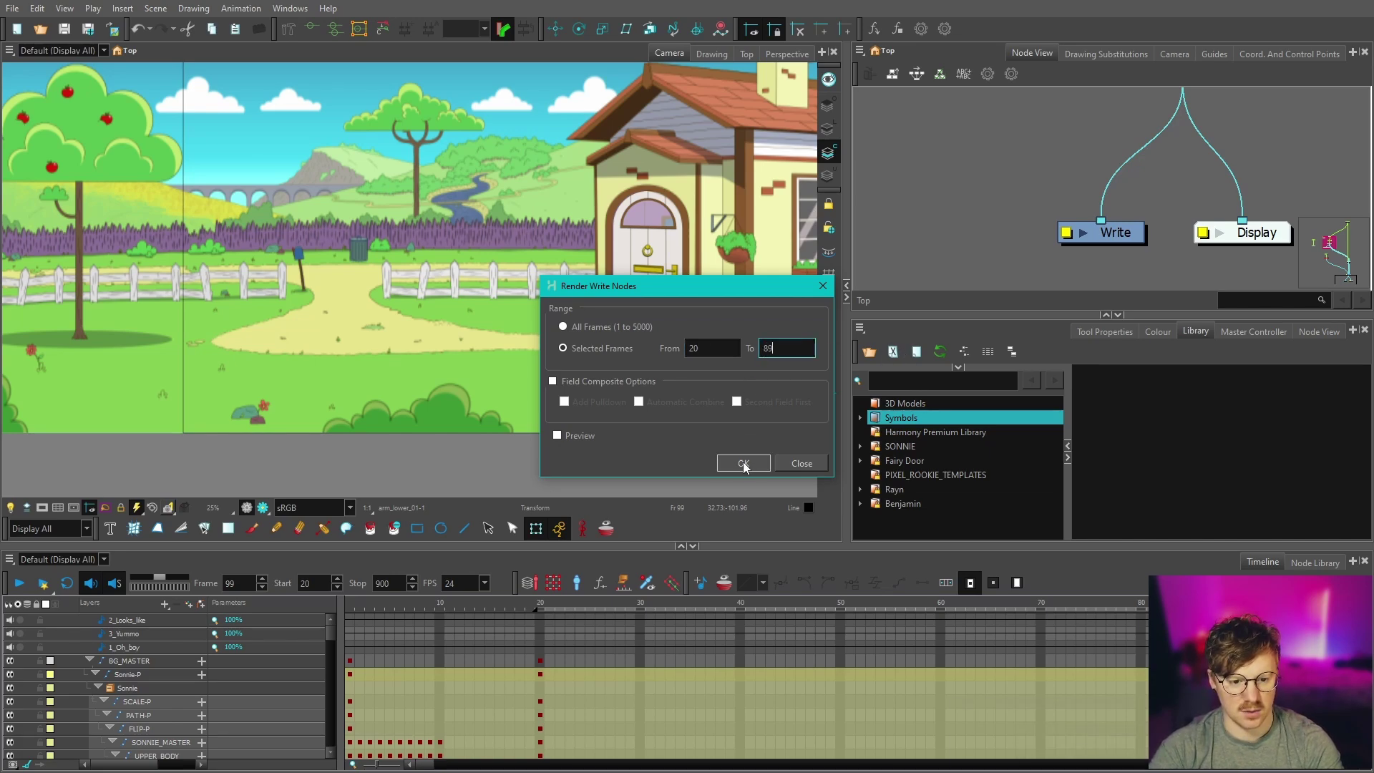
# Step: Bring the rendered frames and voiceover WAVs into the Media Pool
pyautogui.click(738, 281)
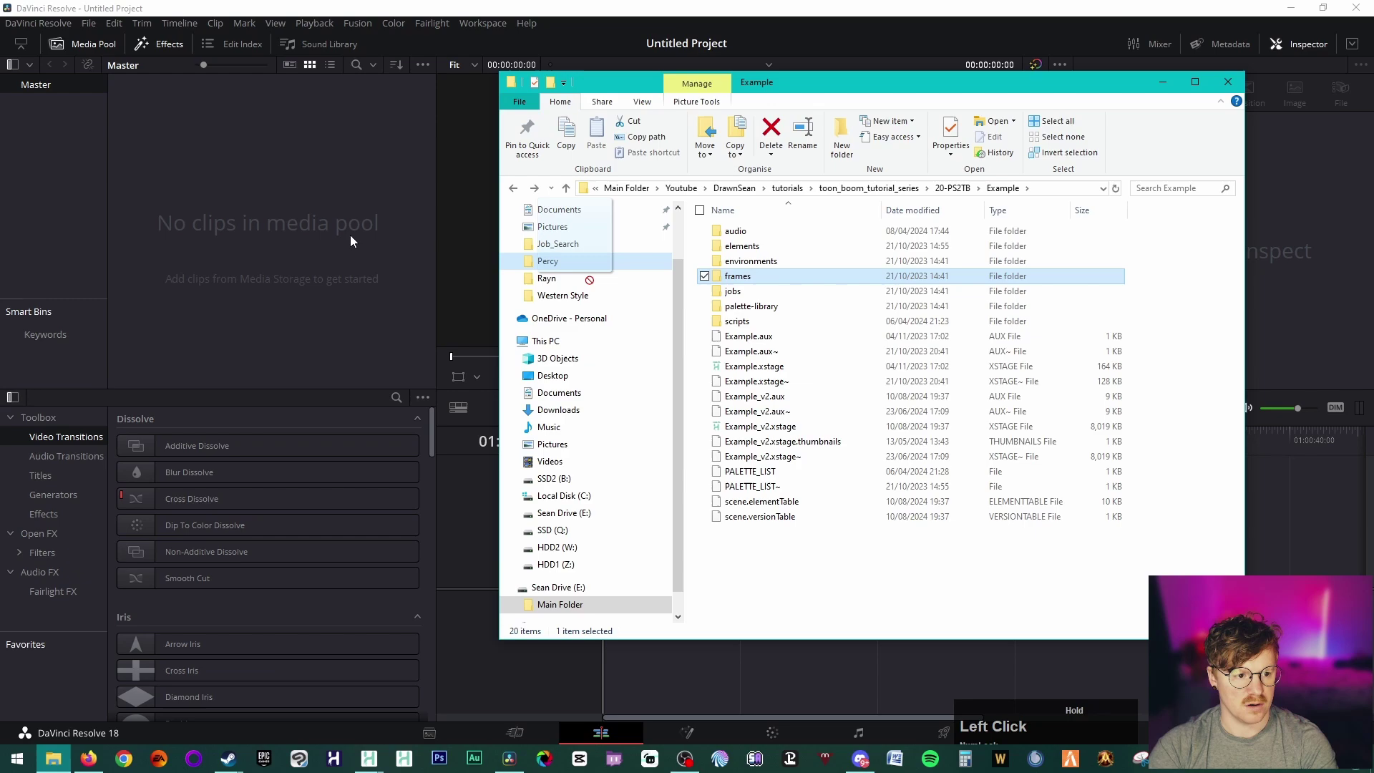
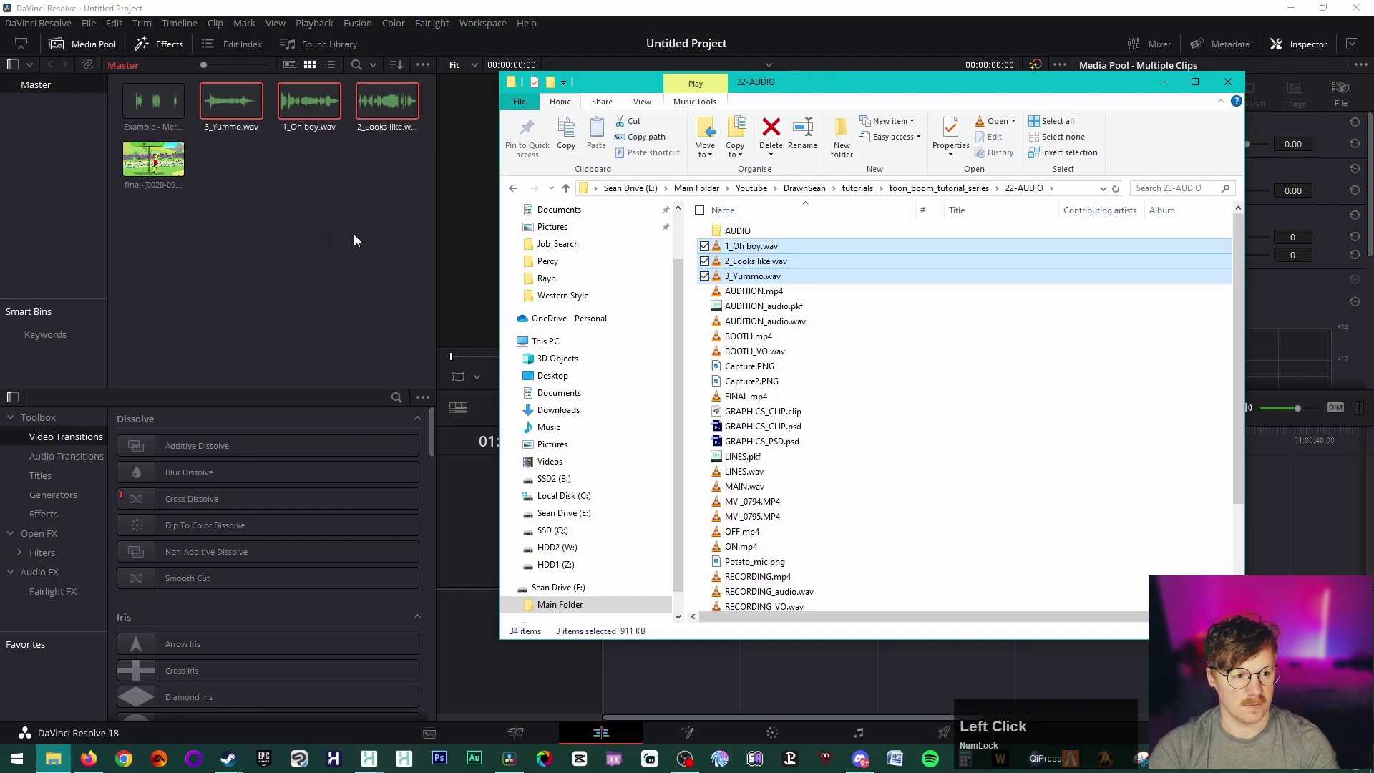
# Step: Add audio tracks from the Audio 1 header menu and place the next voiceover clip on the timeline
pyautogui.click(150, 103)
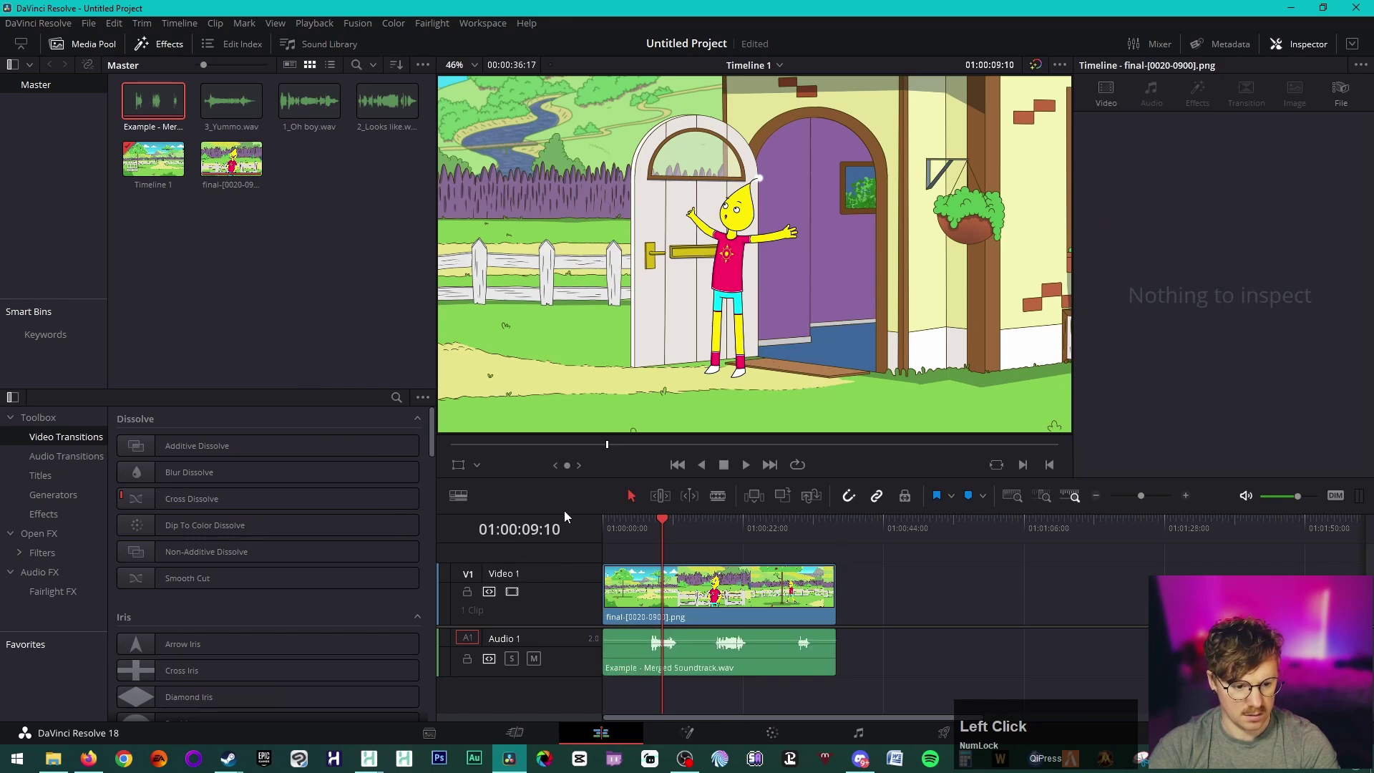
pyautogui.rightClick(557, 577)
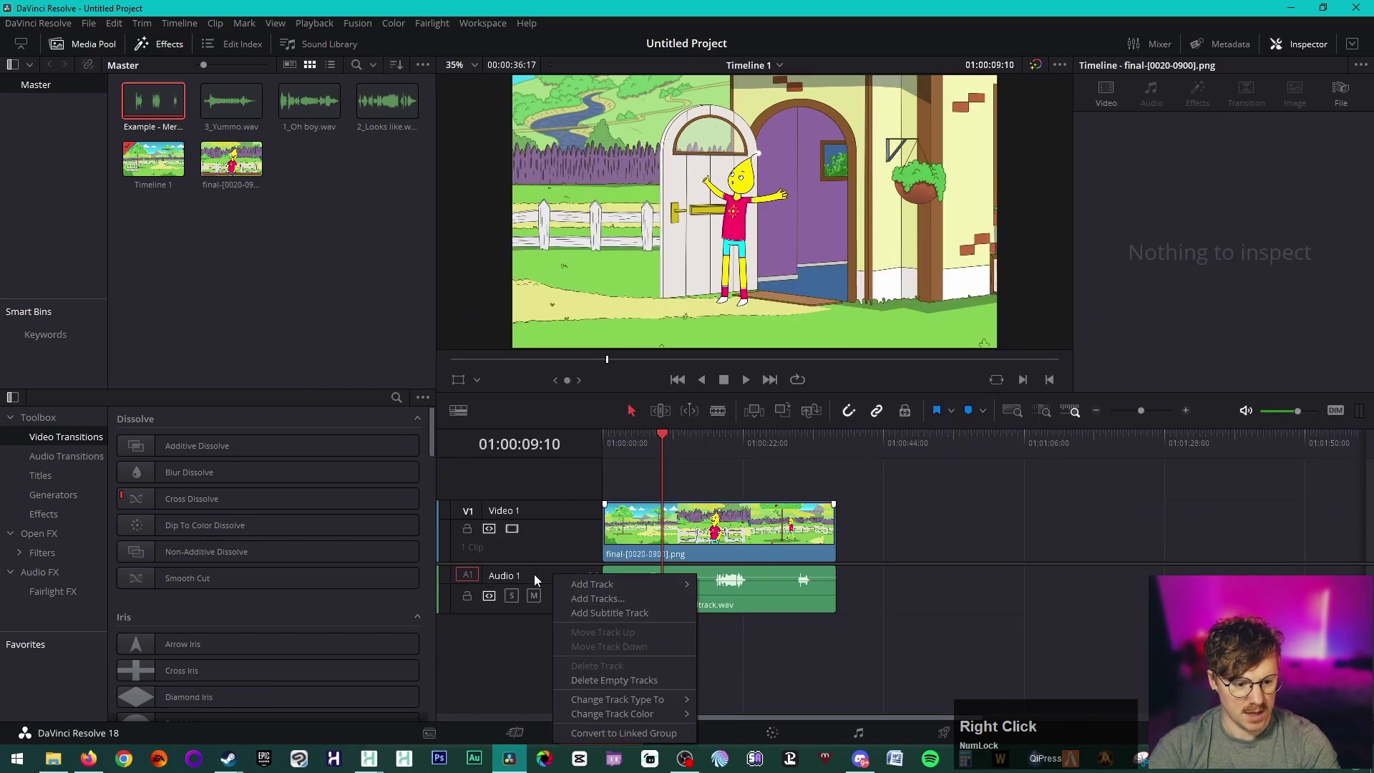
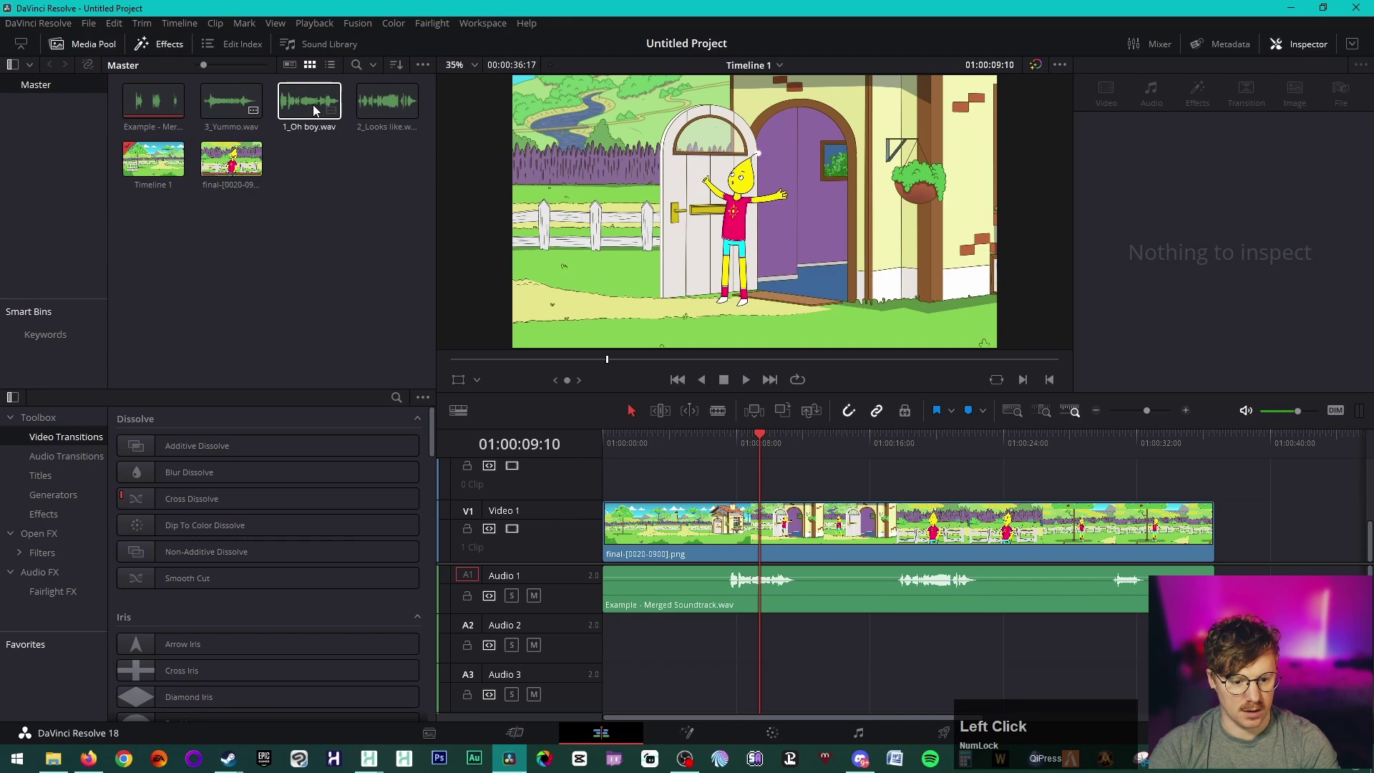
pyautogui.click(323, 93)
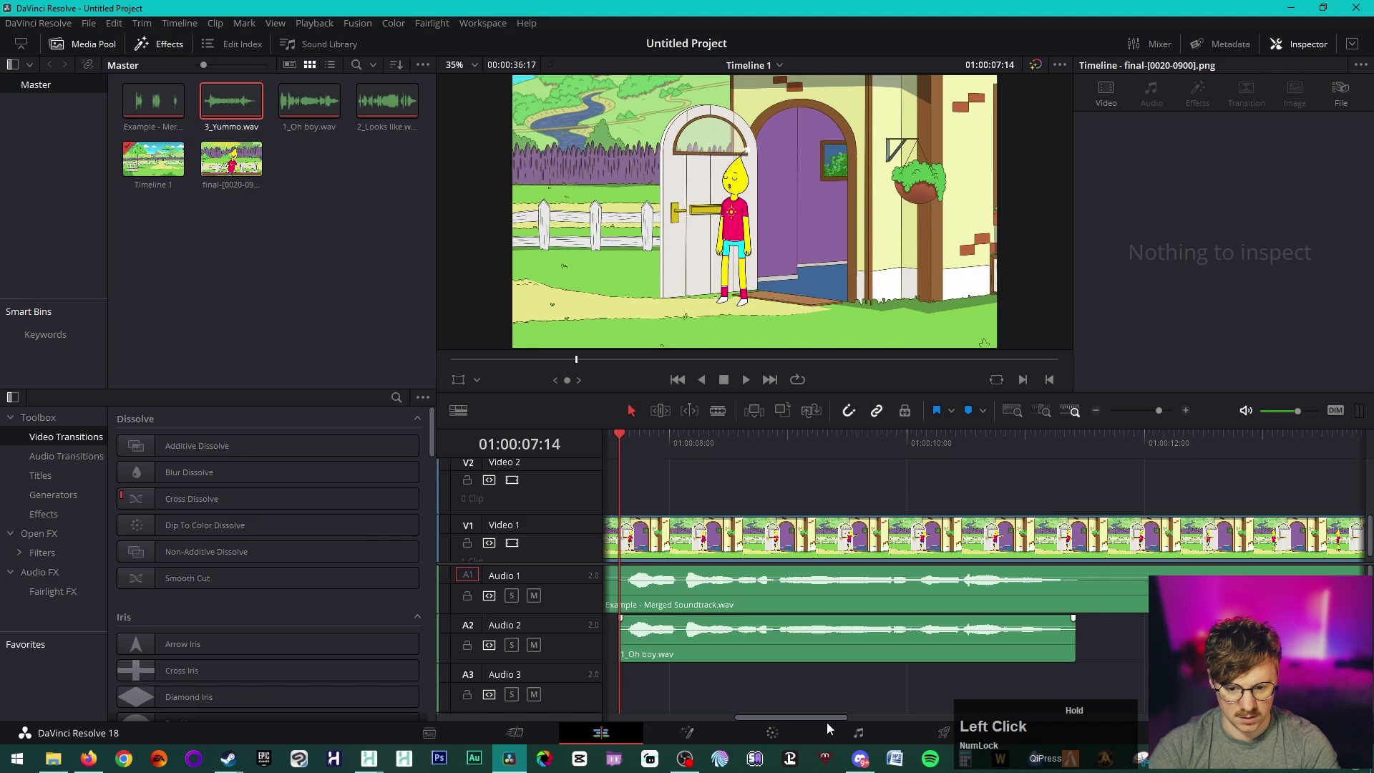
pyautogui.scroll(3)
pyautogui.scroll(3)
# Step: Rename the video track holding the animation to Main
pyautogui.click(1073, 654)
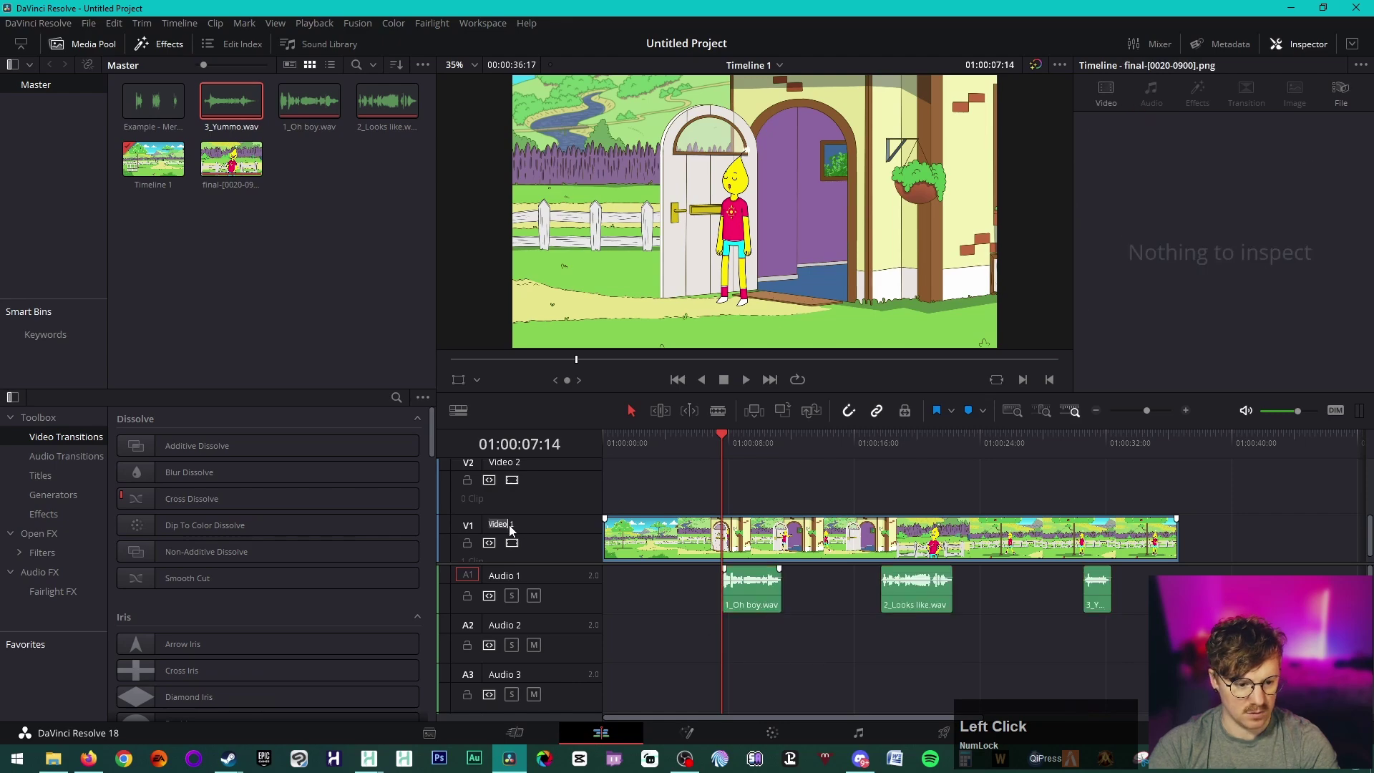
pyautogui.write('min')
pyautogui.press('Return')
# Step: Rename the first audio track to VO and clear the clip selection
pyautogui.click(520, 578)
pyautogui.press('Right')
pyautogui.press('Return')
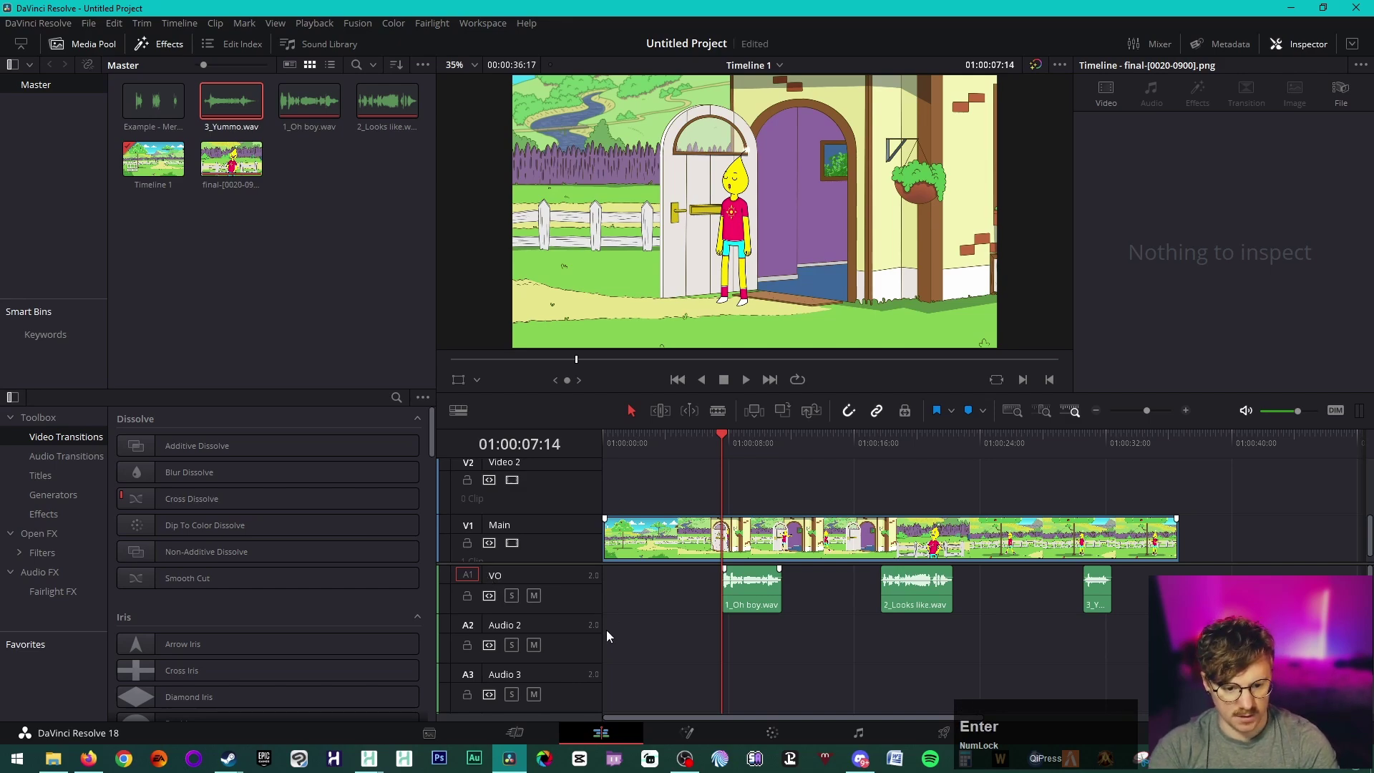
pyautogui.click(669, 594)
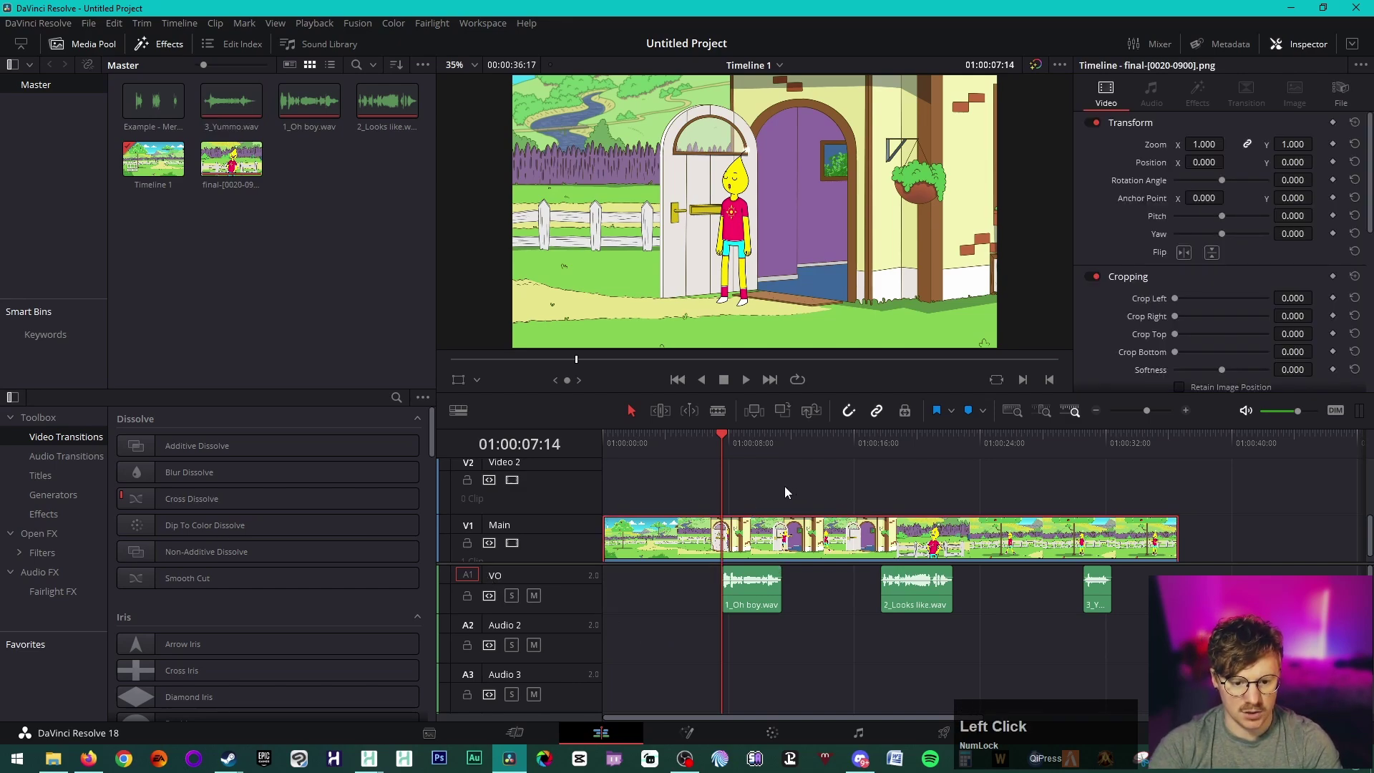
pyautogui.click(308, 242)
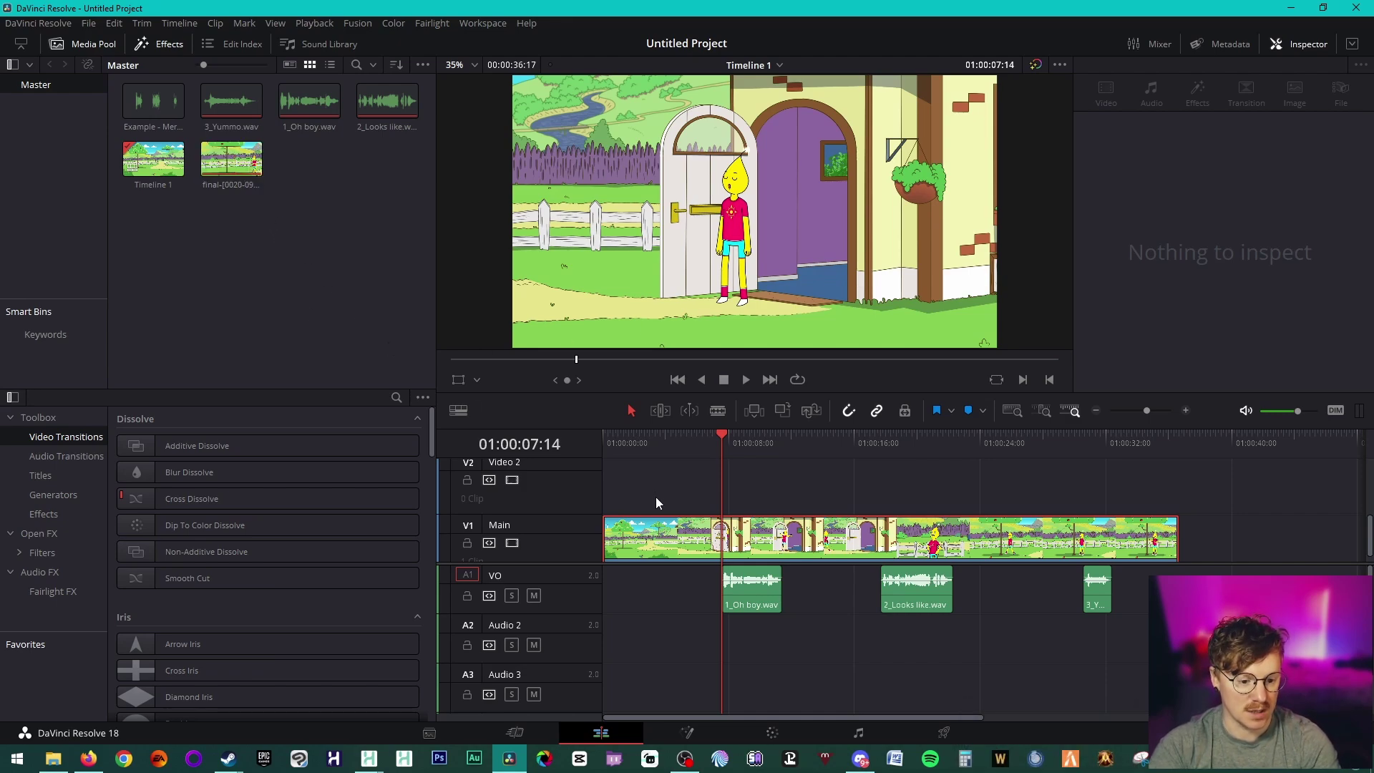
# Step: Blade the Main animation clip at about 01:00:05:14, then return to the selection tool
pyautogui.click(646, 451)
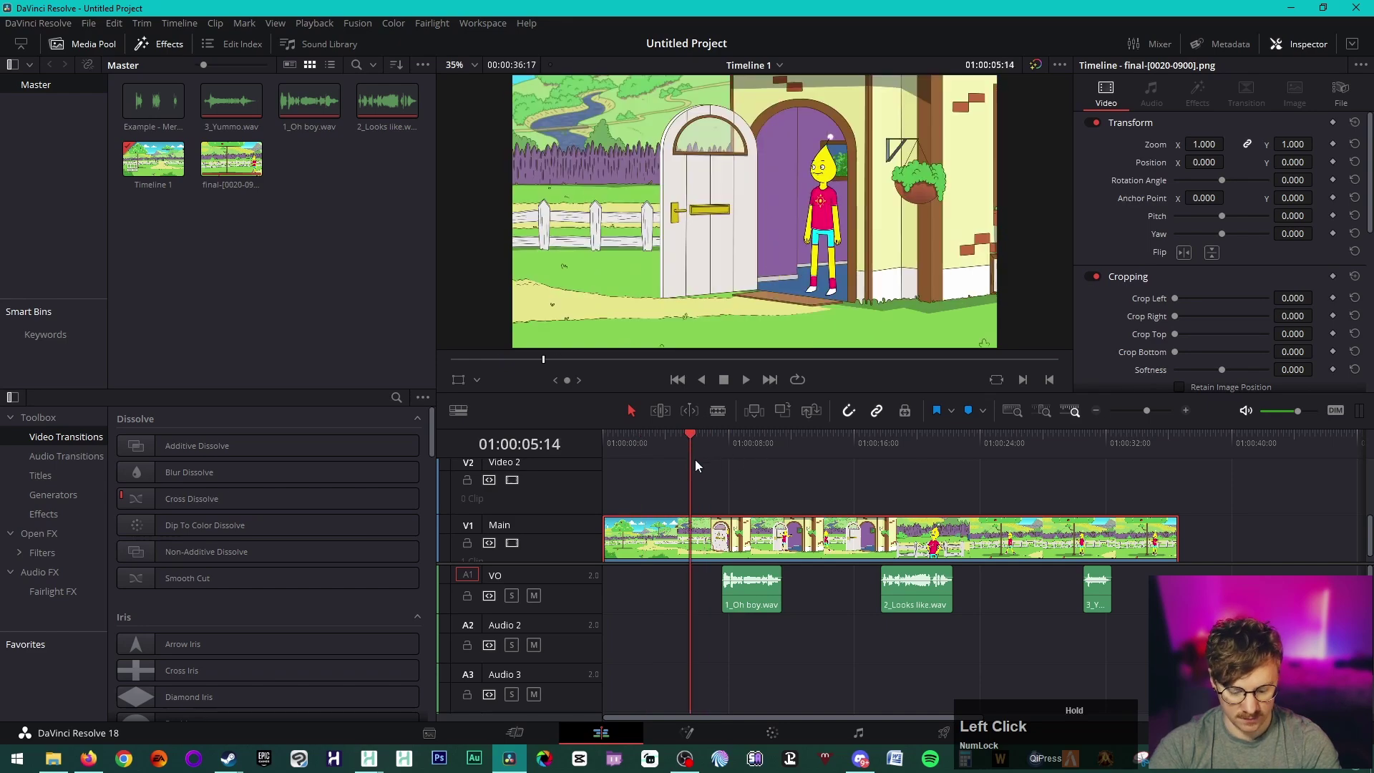
pyautogui.press('b')
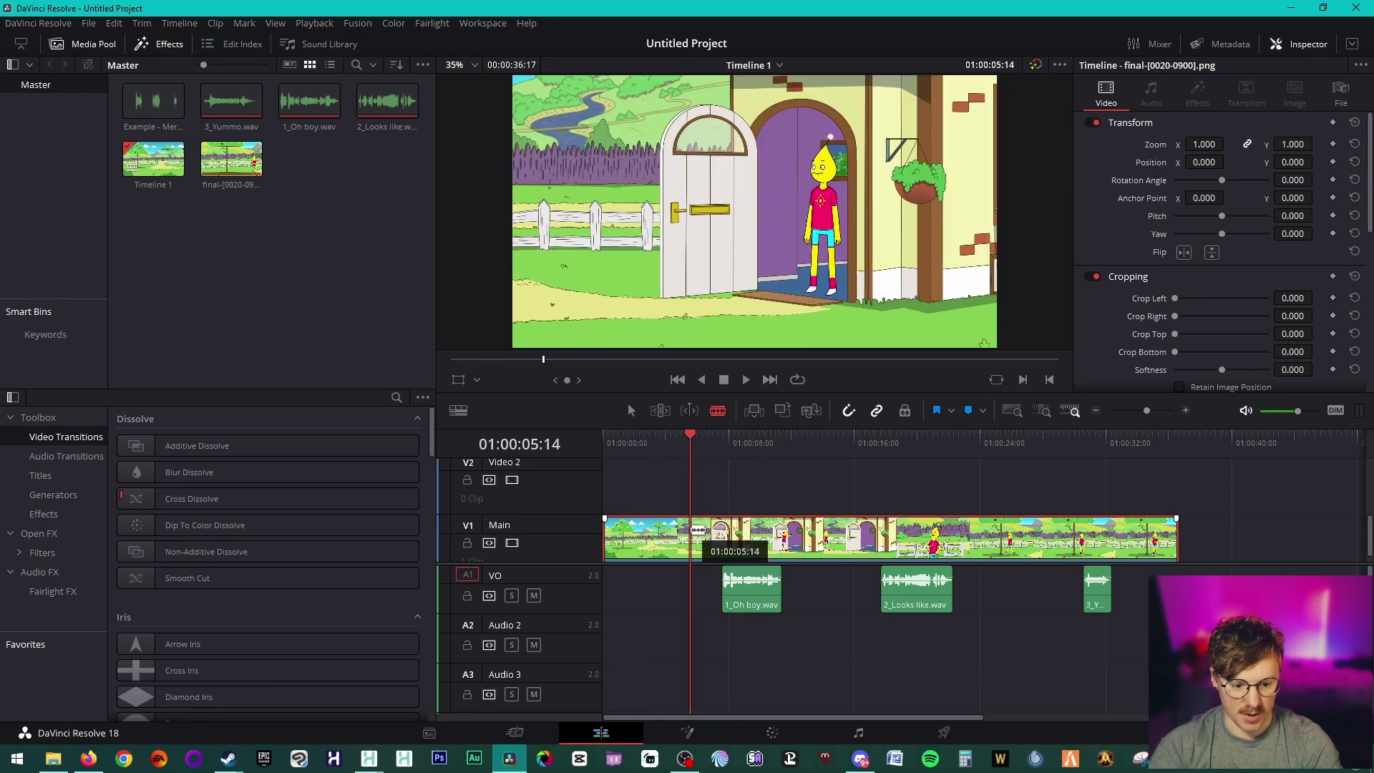
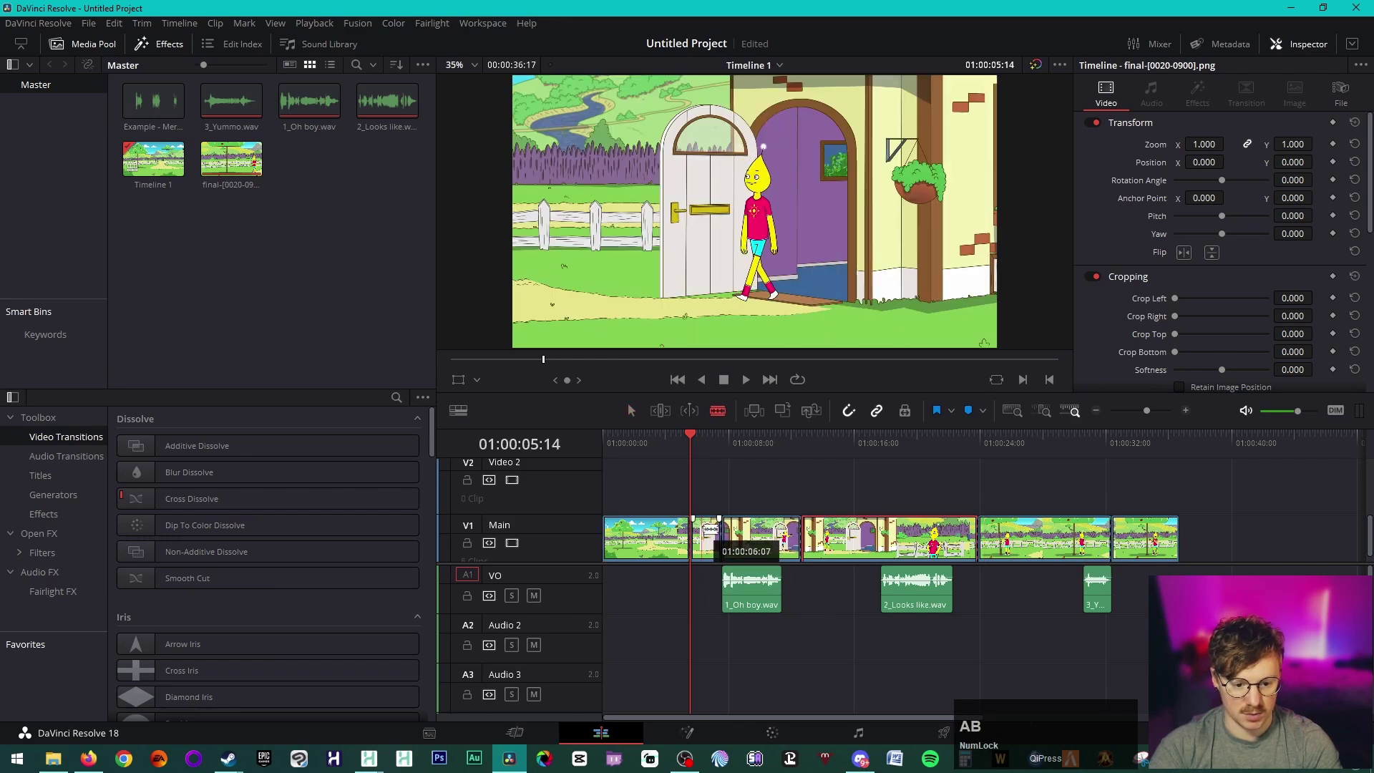
pyautogui.write('a')
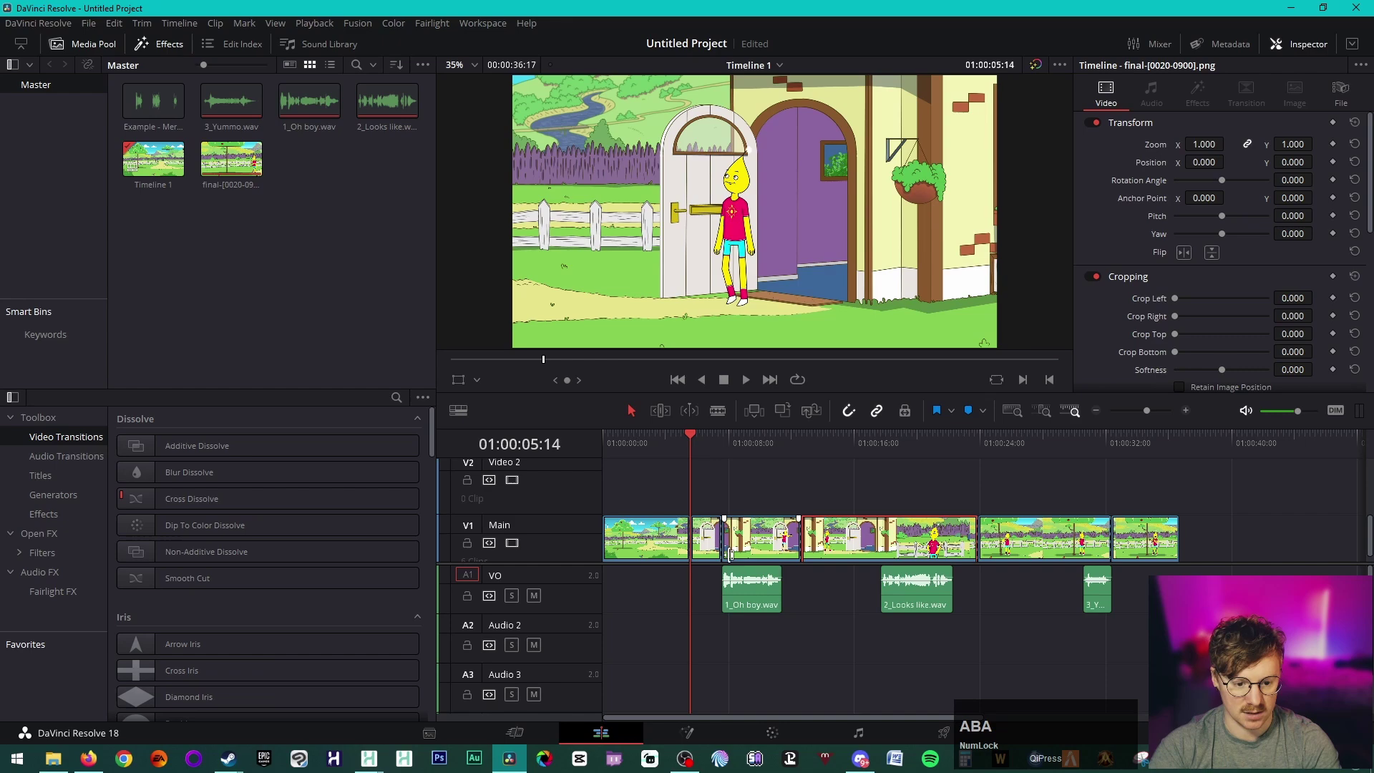
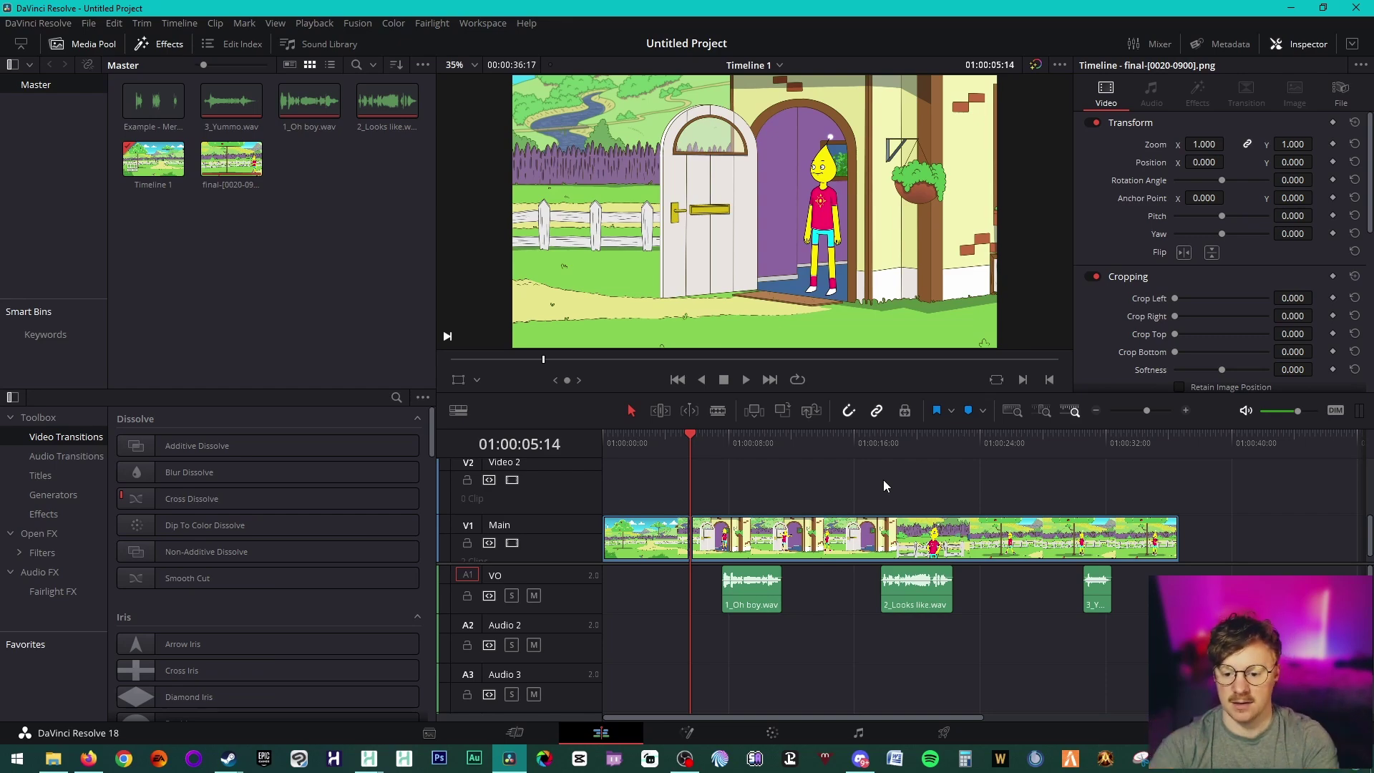
# Step: Stop playback and browse Effects to the Video Transitions list
pyautogui.click(747, 386)
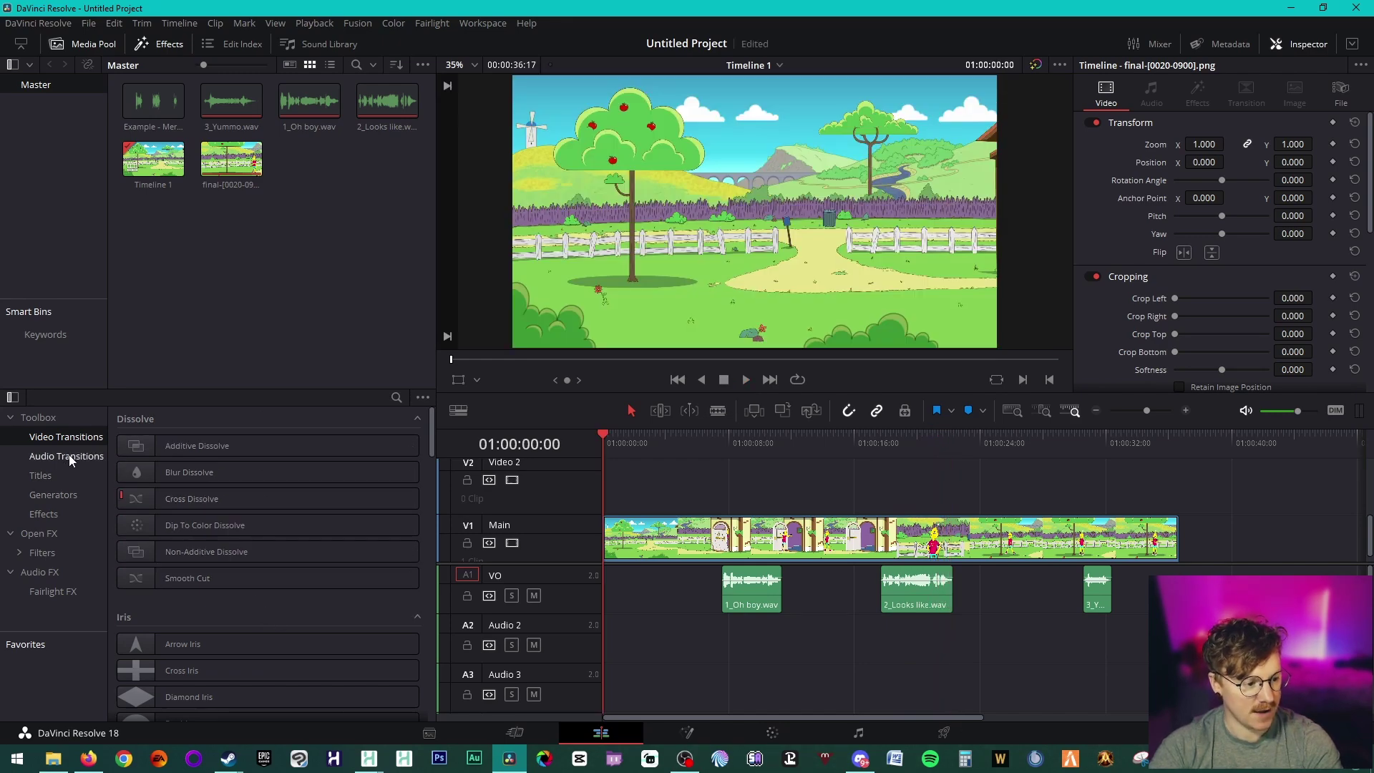
pyautogui.click(79, 456)
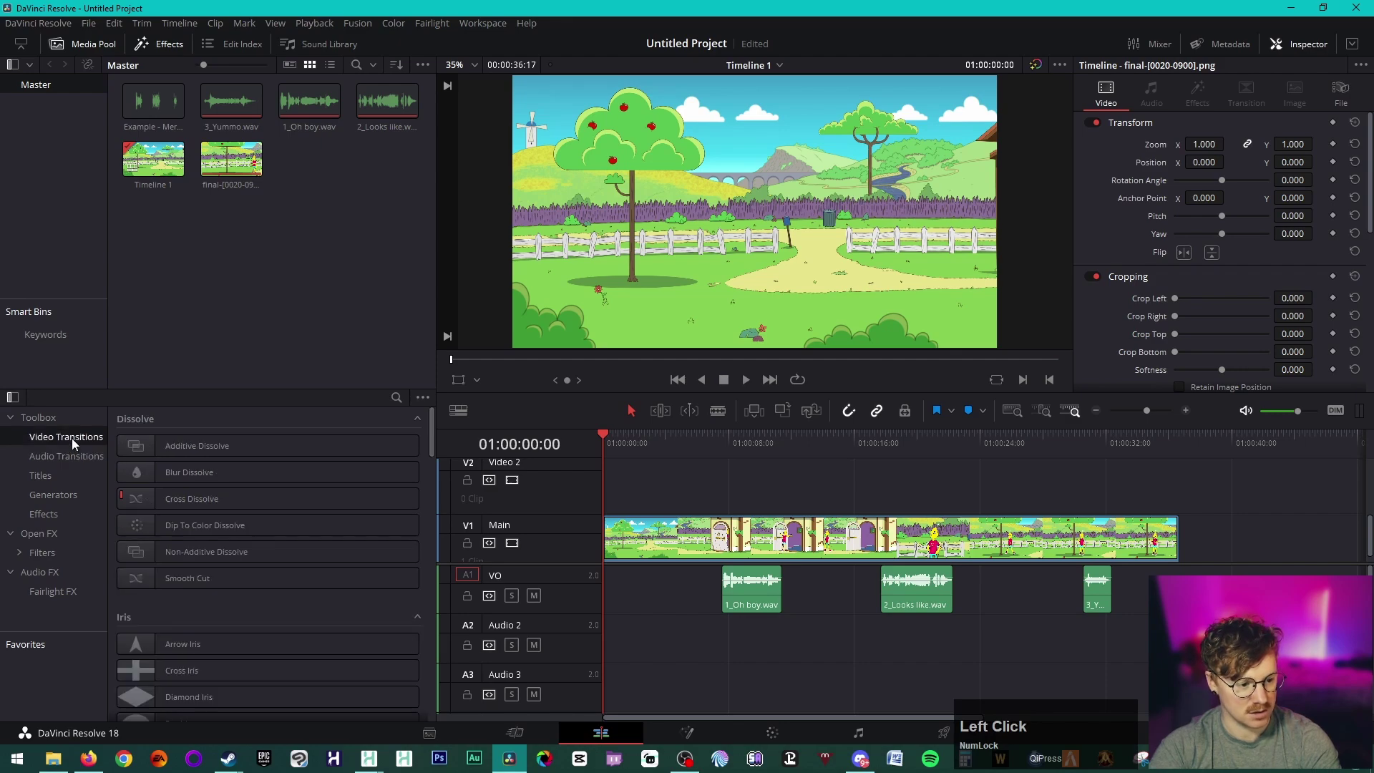
pyautogui.click(227, 508)
pyautogui.scroll(3)
pyautogui.scroll(-3)
pyautogui.scroll(-3)
pyautogui.scroll(3)
pyautogui.scroll(3)
# Step: Add a Cross Dissolve at the start of the Main animation clip
pyautogui.click(310, 503)
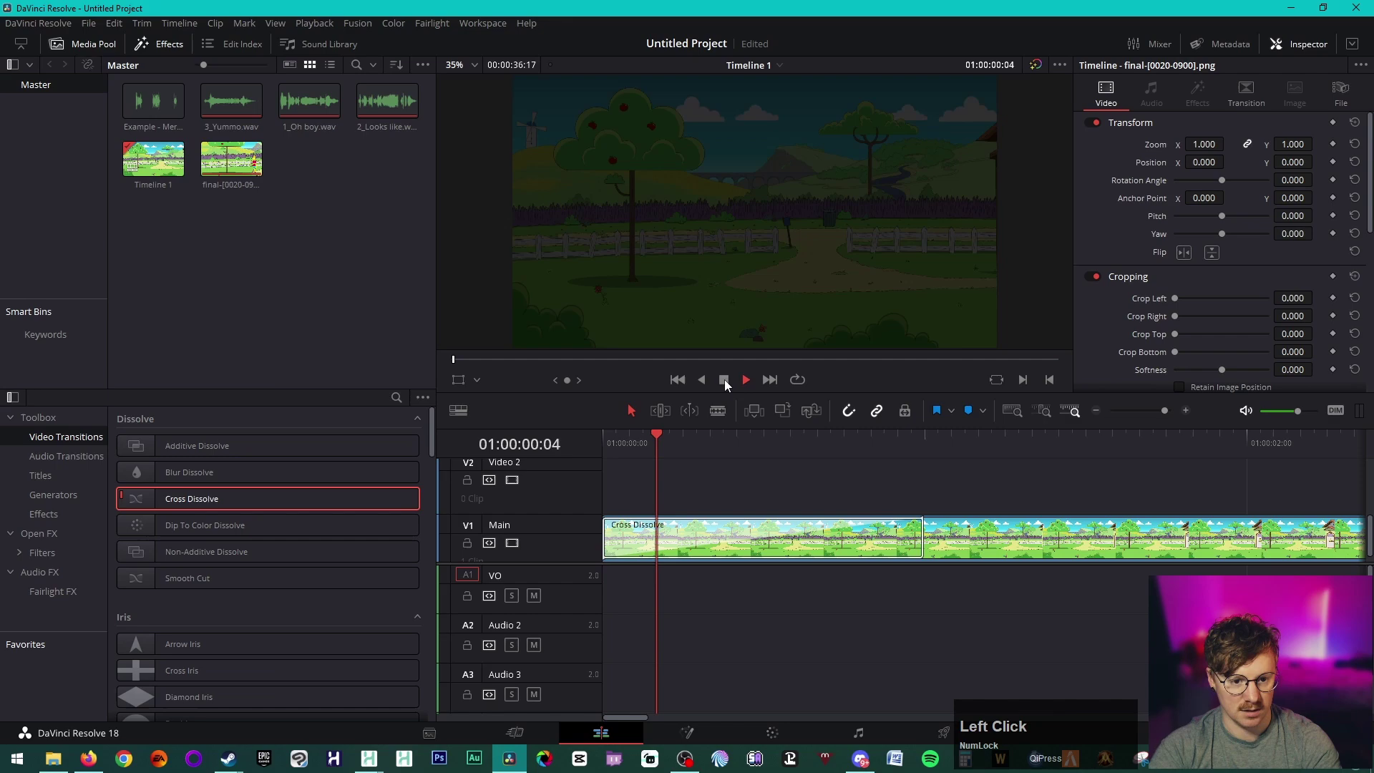
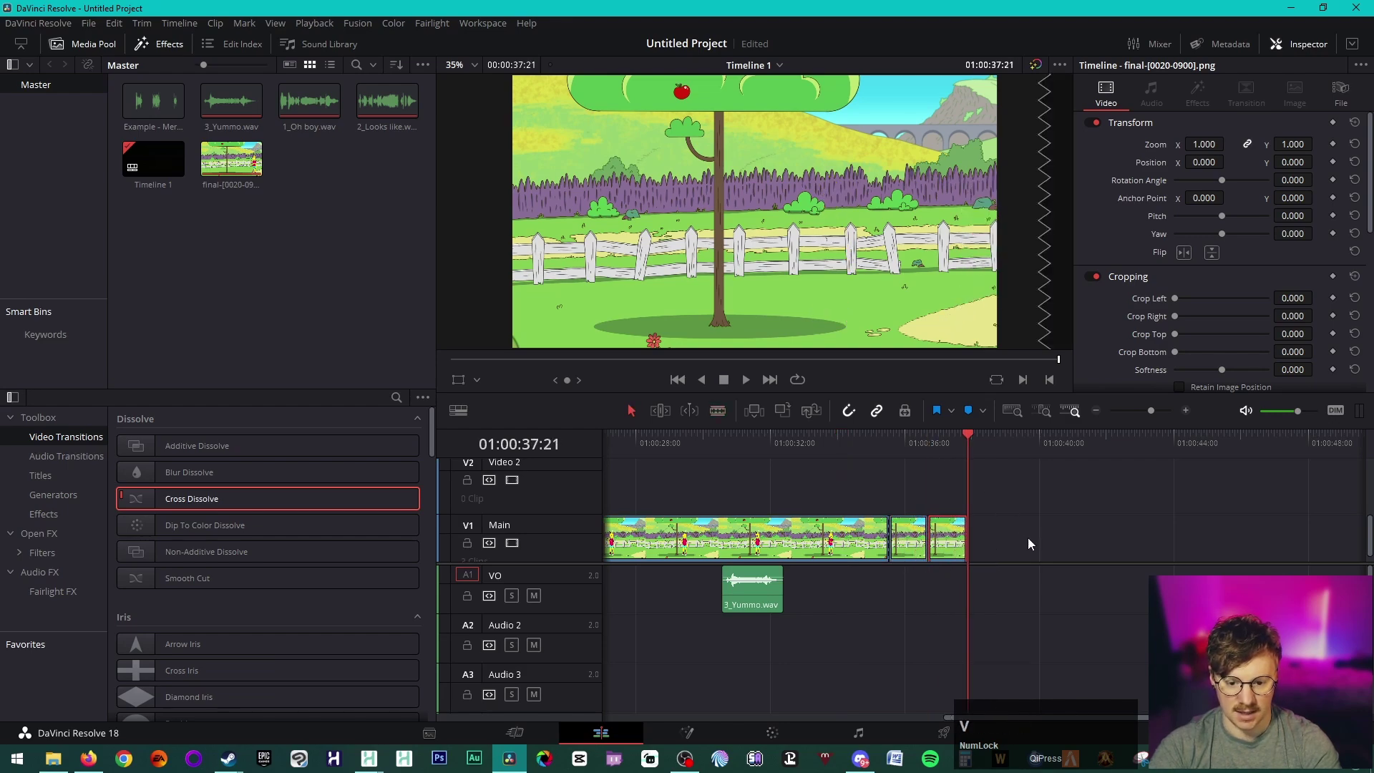
# Step: Freeze the short final animation piece on a single frame via its retime options
pyautogui.click(1032, 541)
pyautogui.rightClick(954, 542)
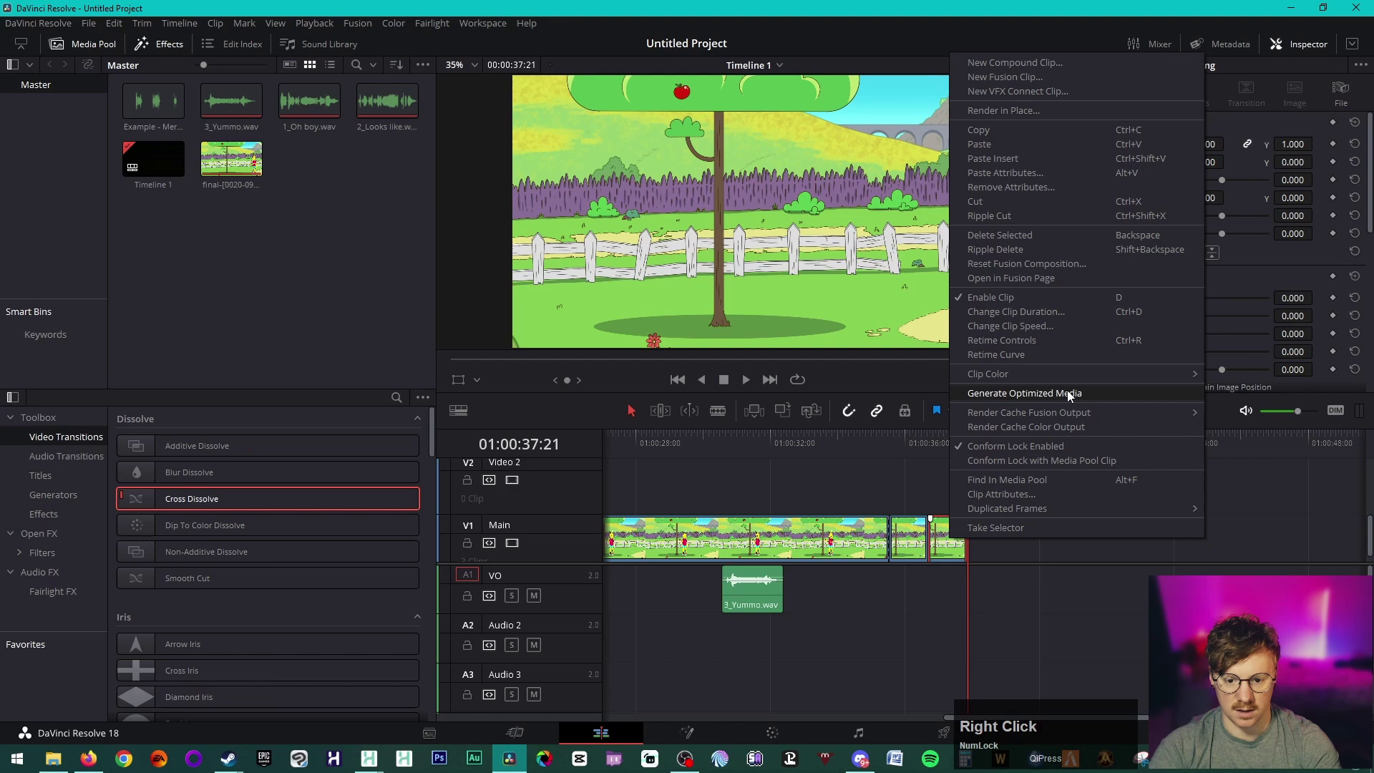
pyautogui.click(1073, 330)
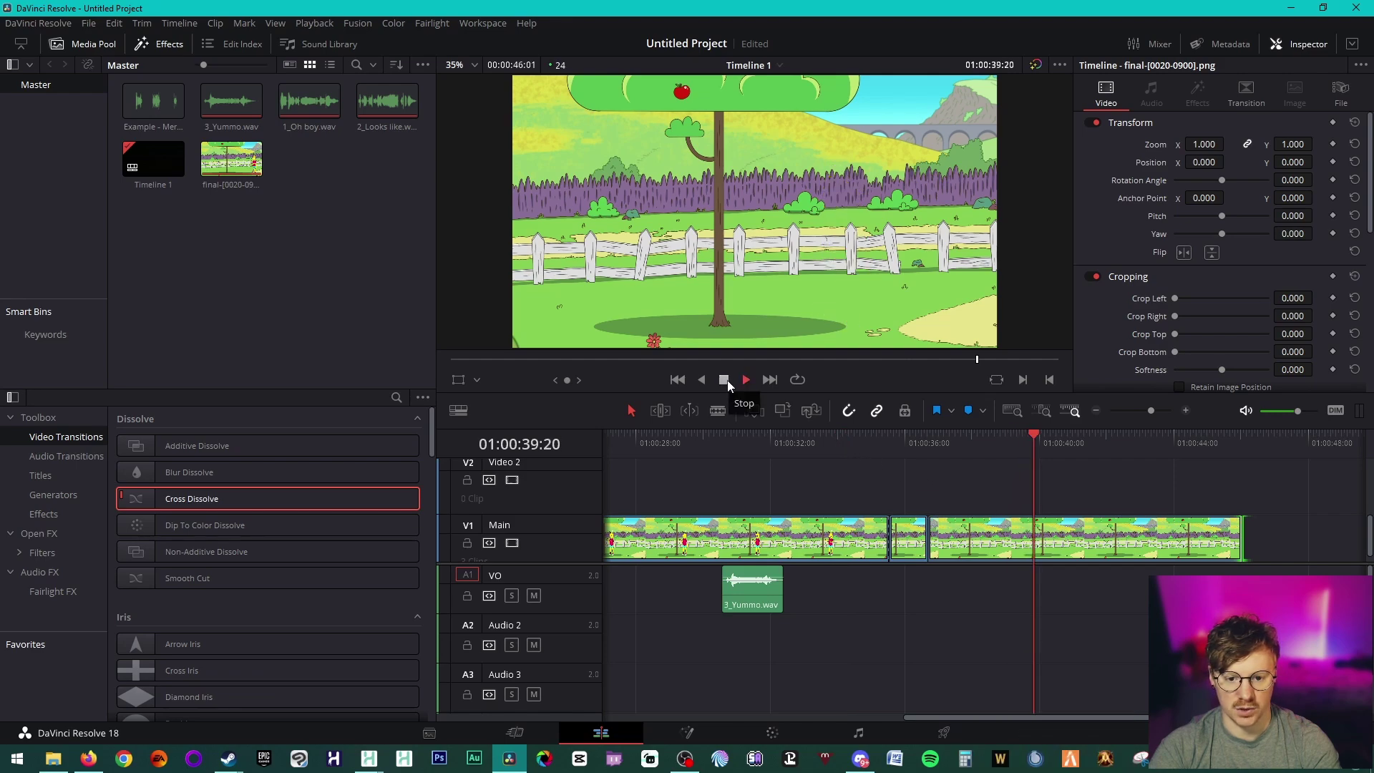
# Step: Import Slam Box, Rattle.wav to the Media Pool and select the 3_Yummo voiceover clip
pyautogui.click(730, 382)
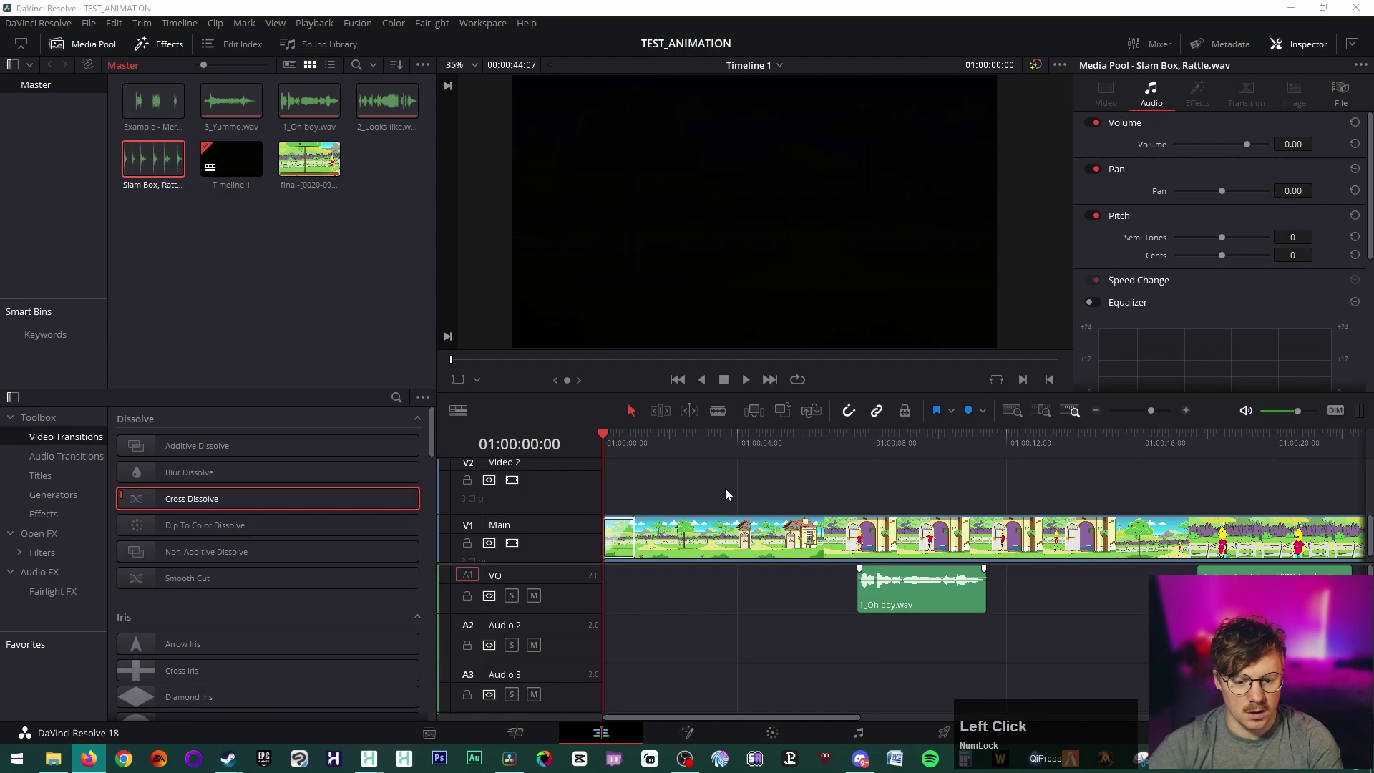
pyautogui.click(654, 444)
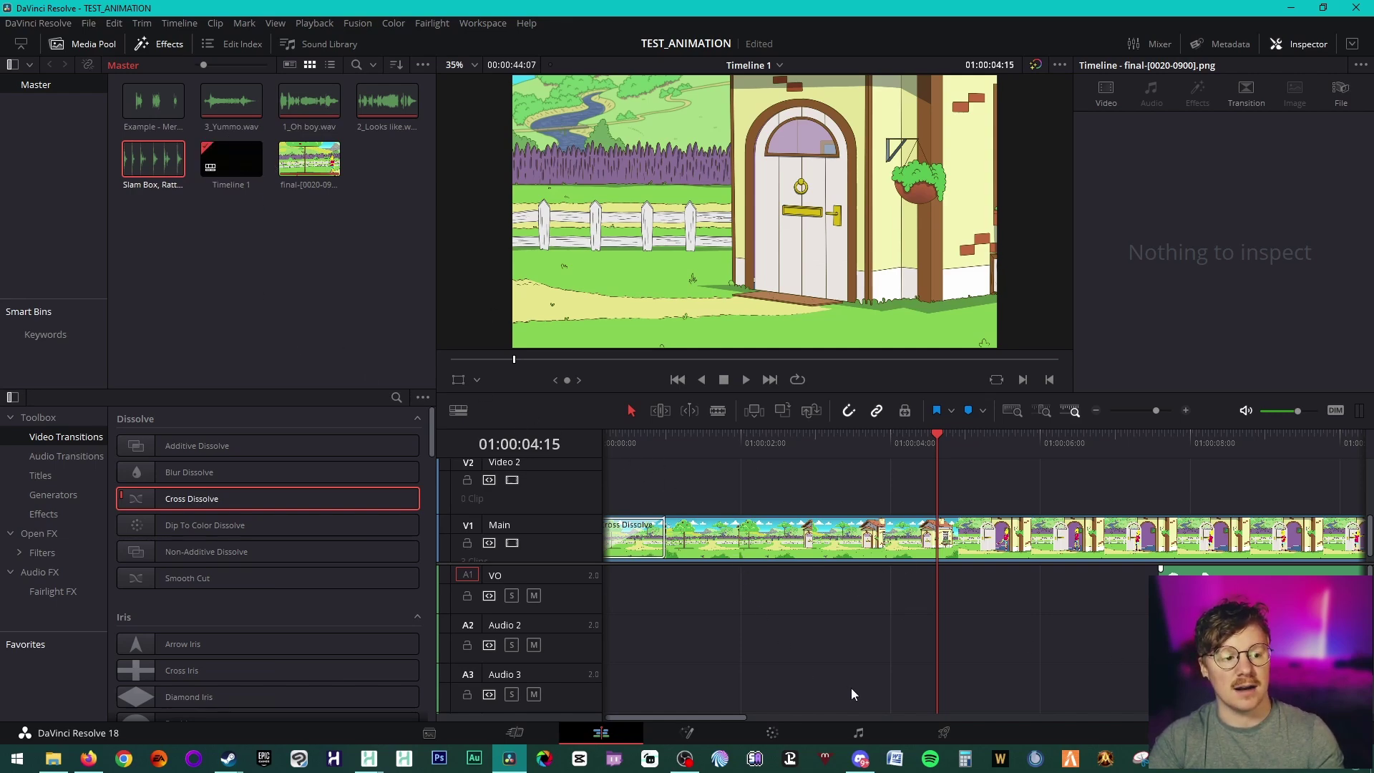
pyautogui.click(247, 102)
pyautogui.click(237, 104)
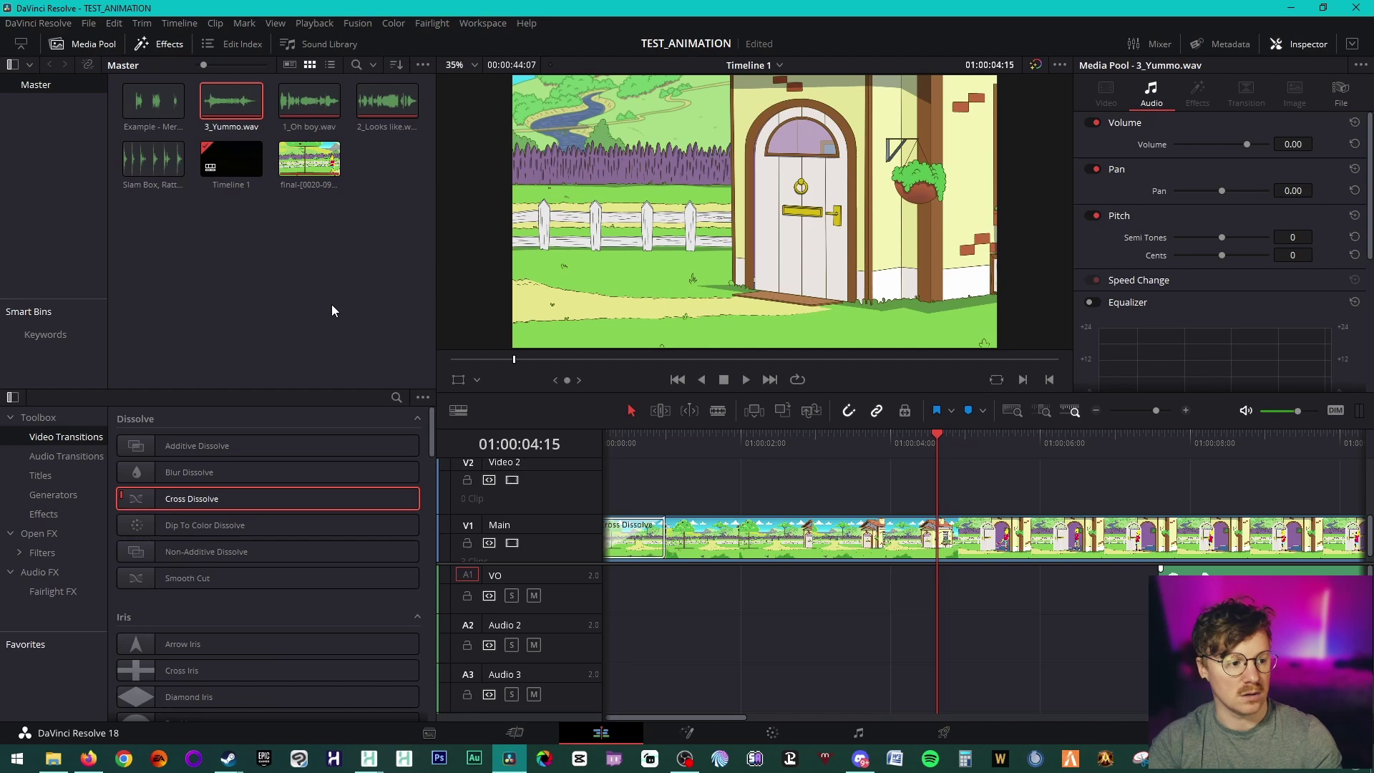
# Step: Drop the Slam Box, Rattle WAV onto A2 and rename that track SFX1
pyautogui.click(149, 165)
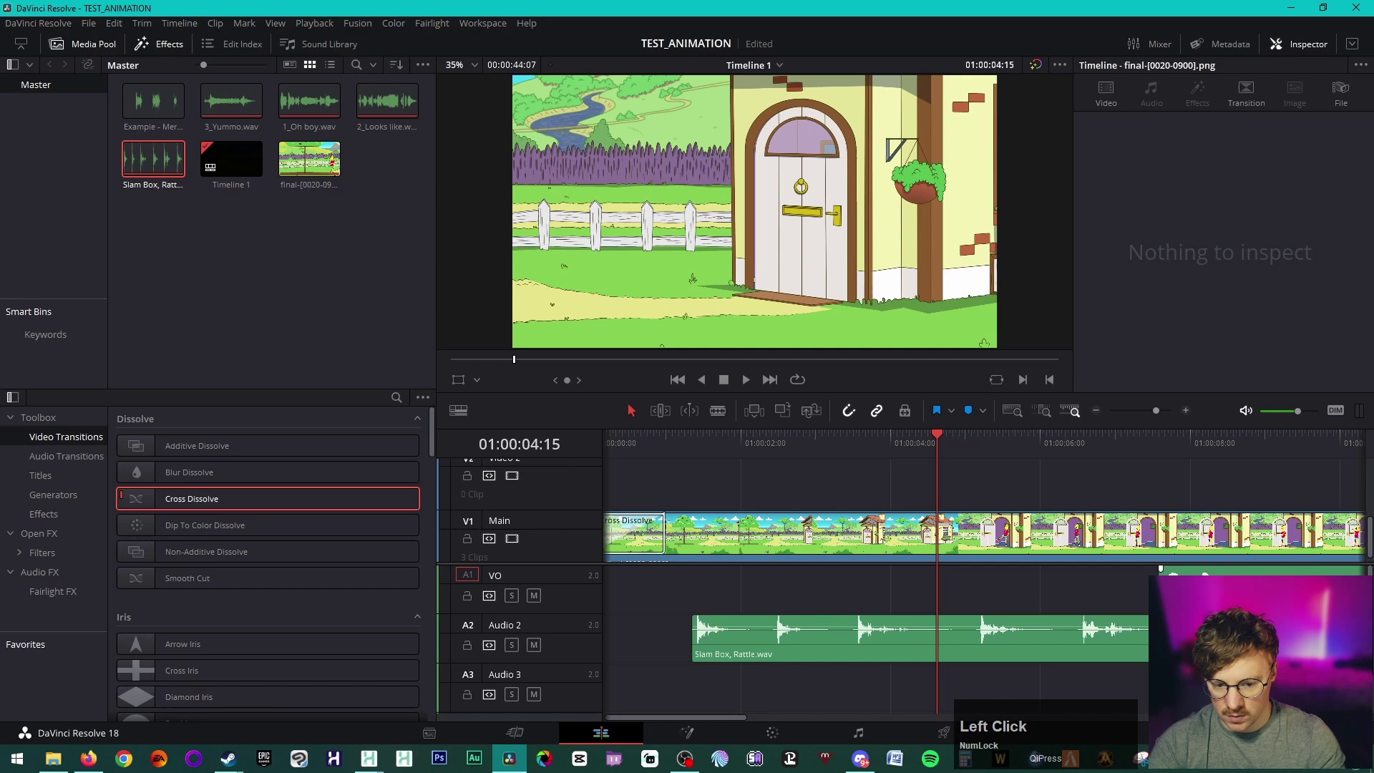
pyautogui.click(516, 625)
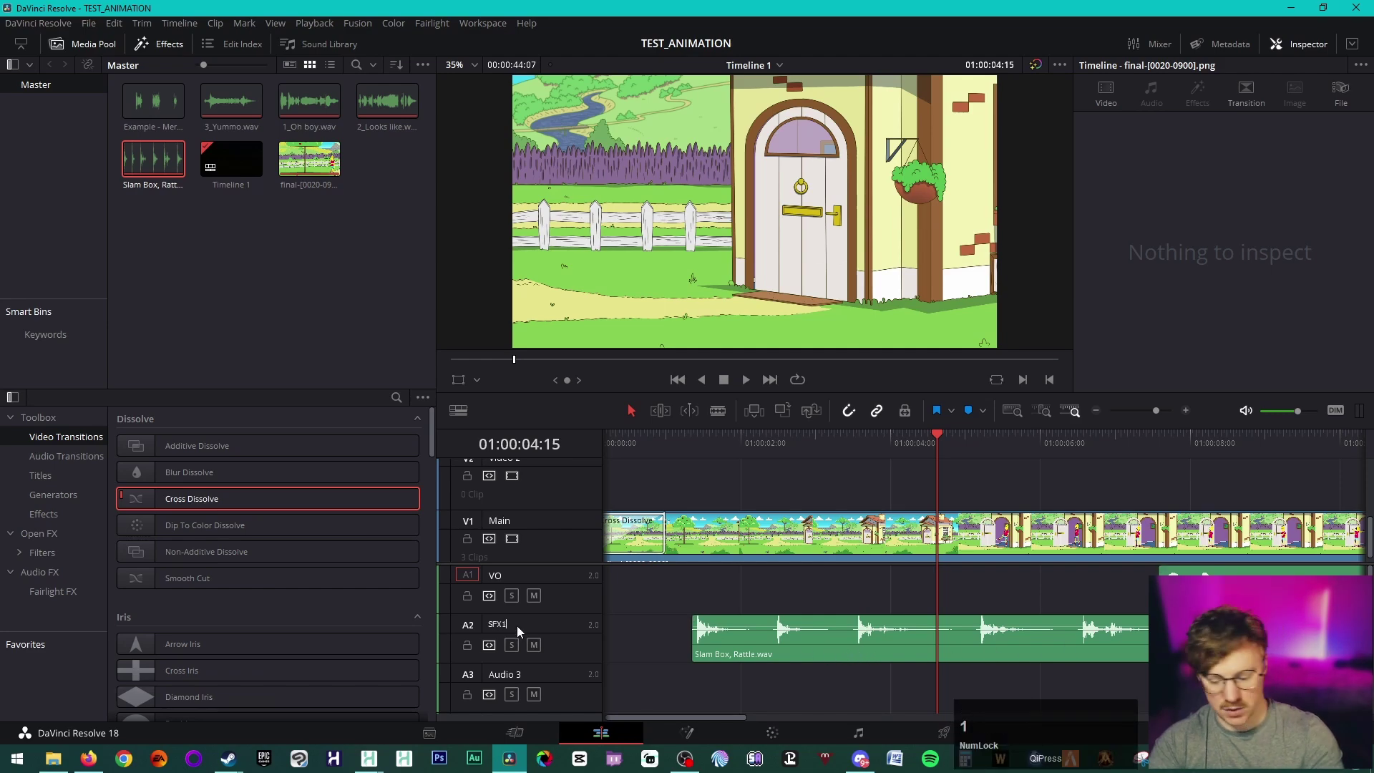
pyautogui.press('Return')
# Step: Blade-trim the slam clip, disable snapping and nudge it to start at 01:00:04:15
pyautogui.click(1145, 636)
pyautogui.press('b')
pyautogui.doubleClick(907, 655)
pyautogui.press('a')
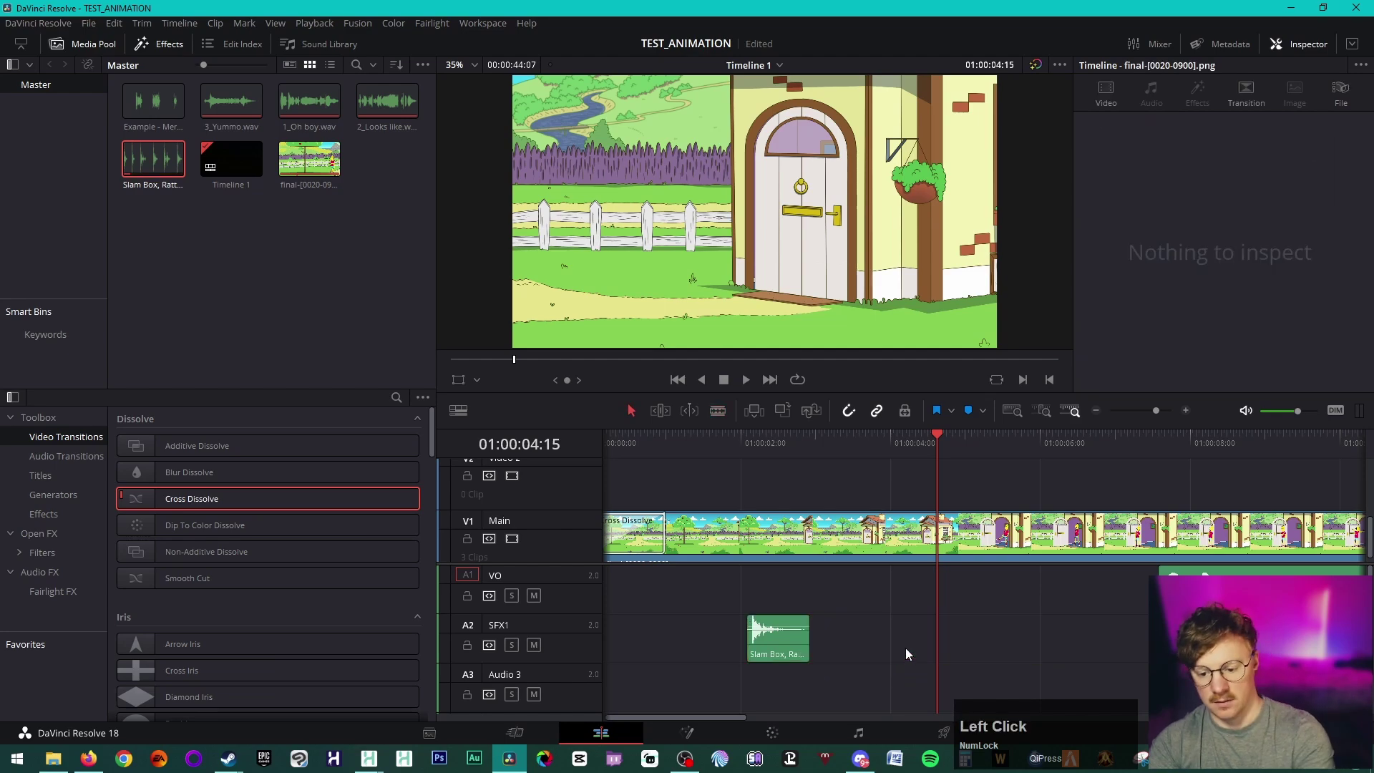
pyautogui.click(971, 635)
pyautogui.scroll(3)
pyautogui.click(1078, 650)
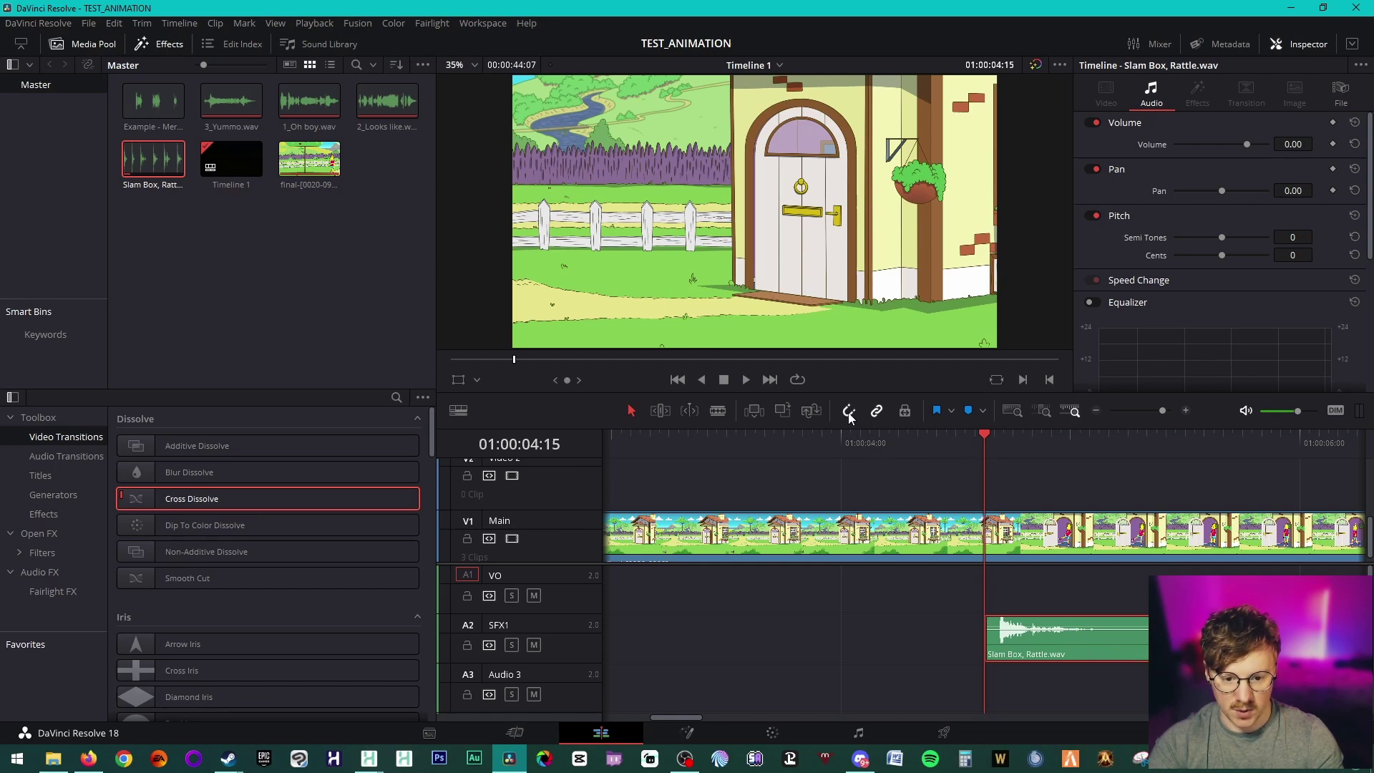
pyautogui.click(853, 415)
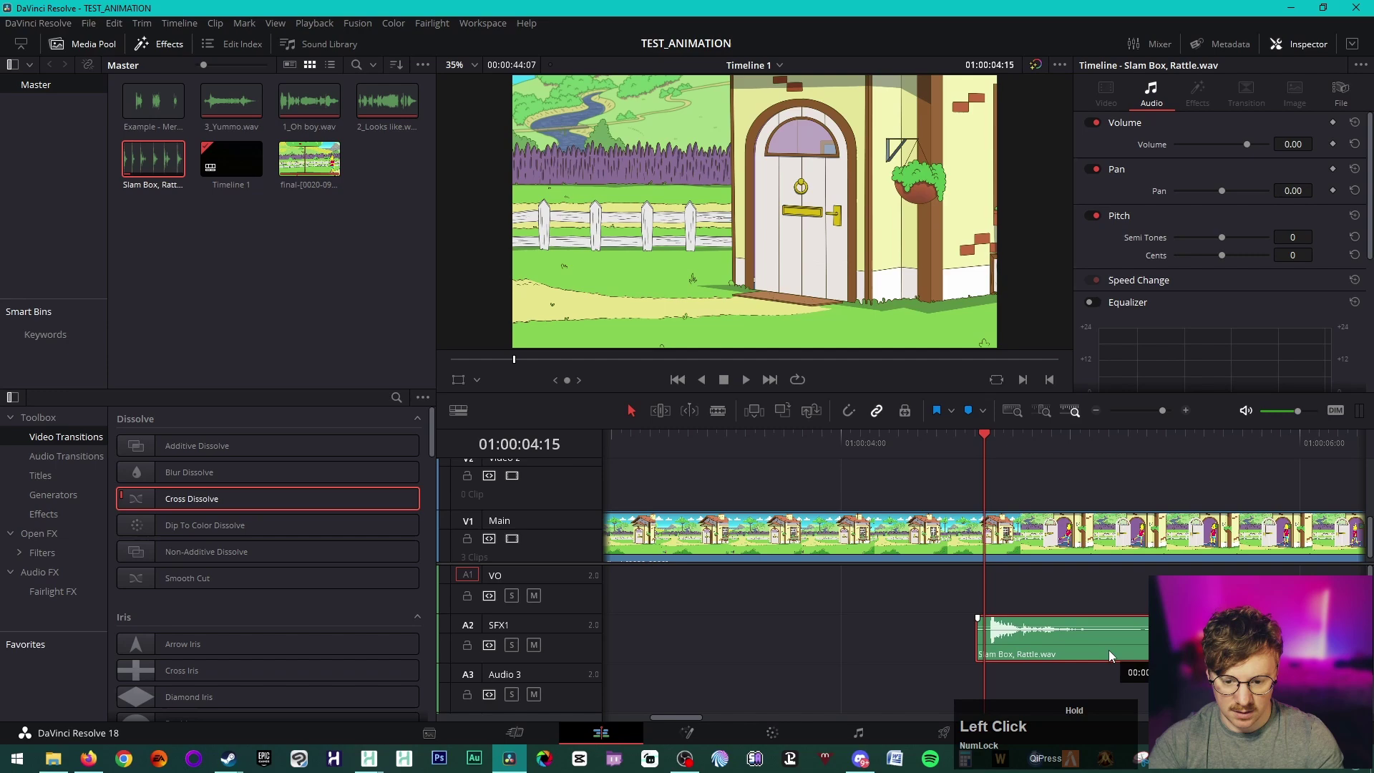